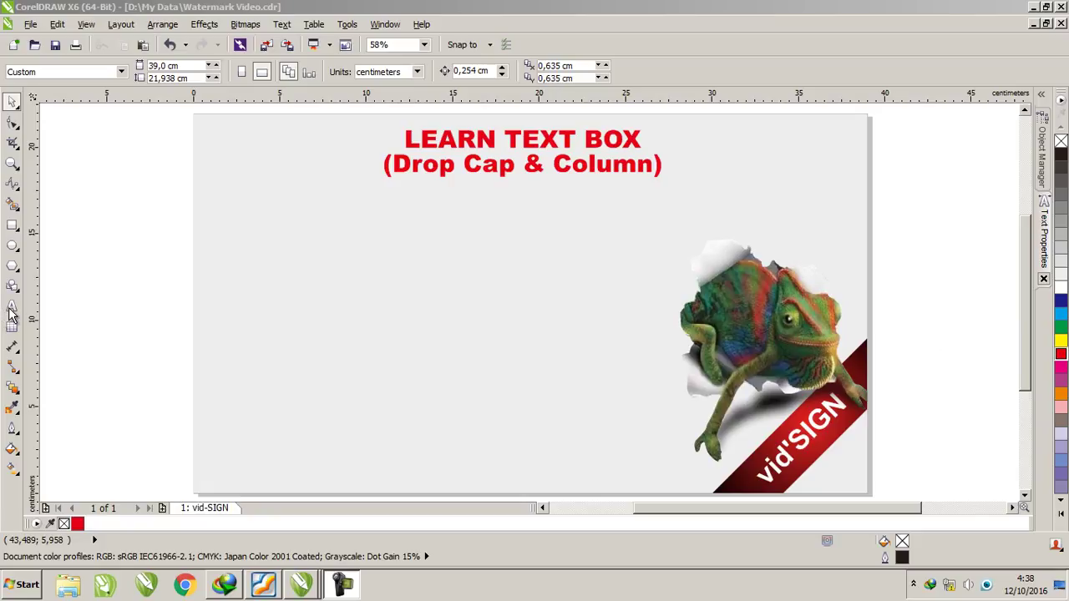
- Activate the Text tool to place the word Test on the page
left_click(18, 313)
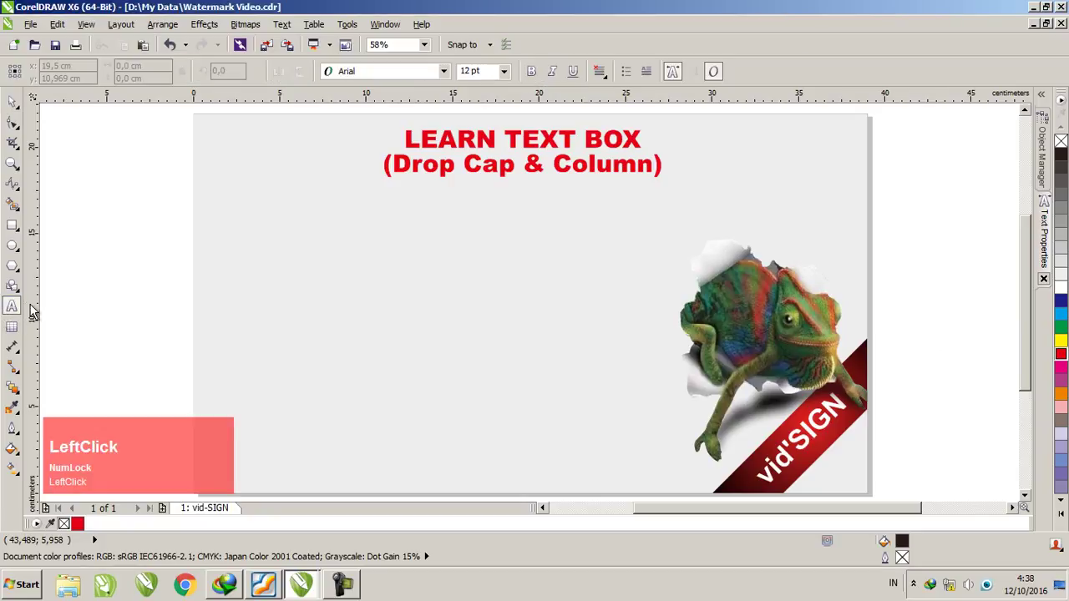
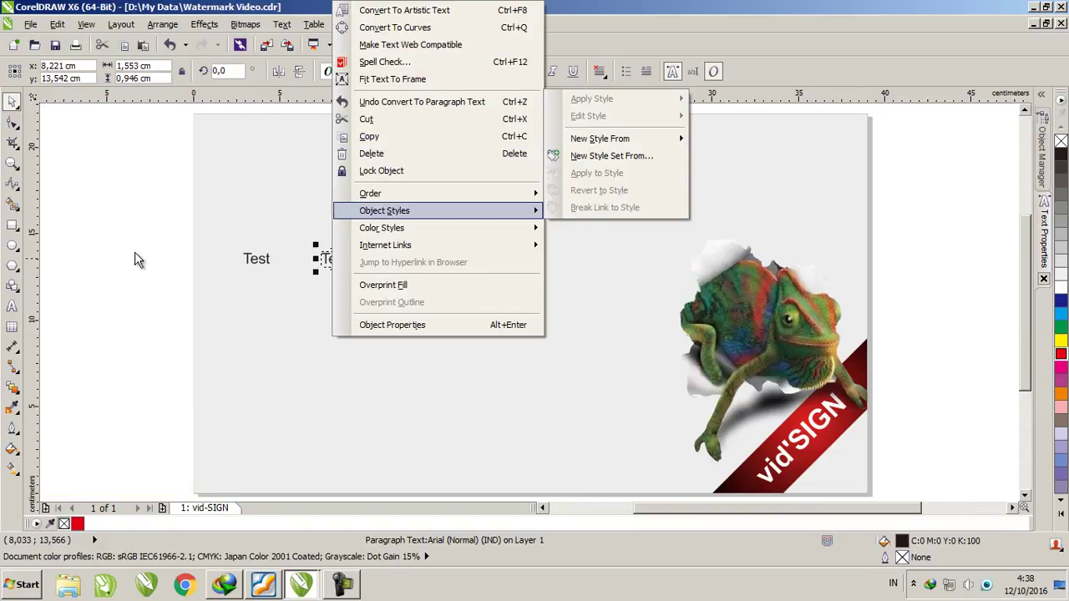
- Select the Test paragraph frame and the standalone Test text in turn to compare them
left_click(138, 255)
scroll("up", 3)
left_click(539, 313)
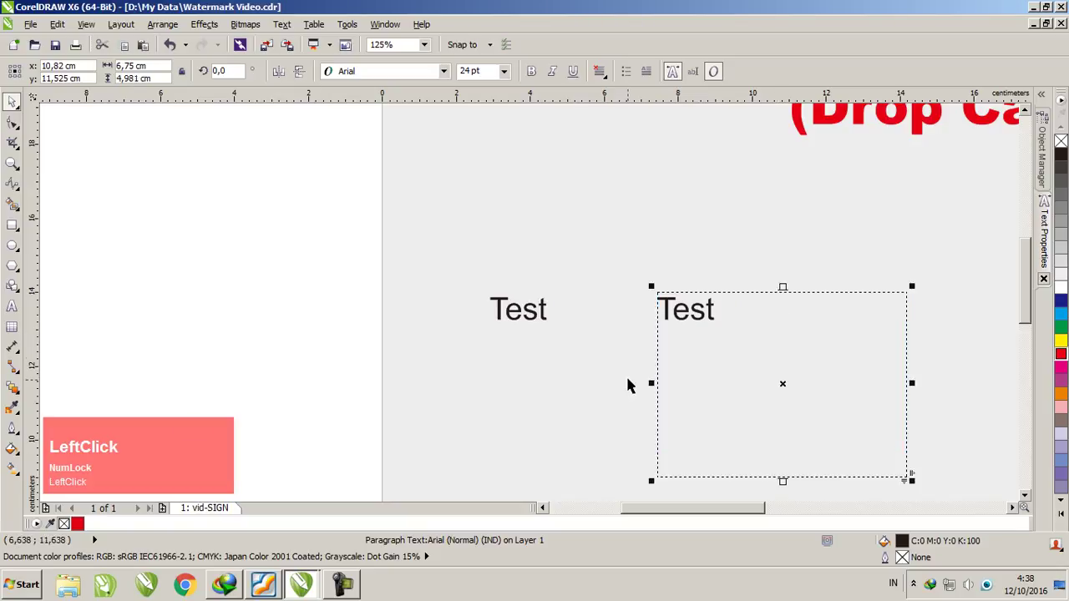
scroll("down", 3)
scroll("up", 3)
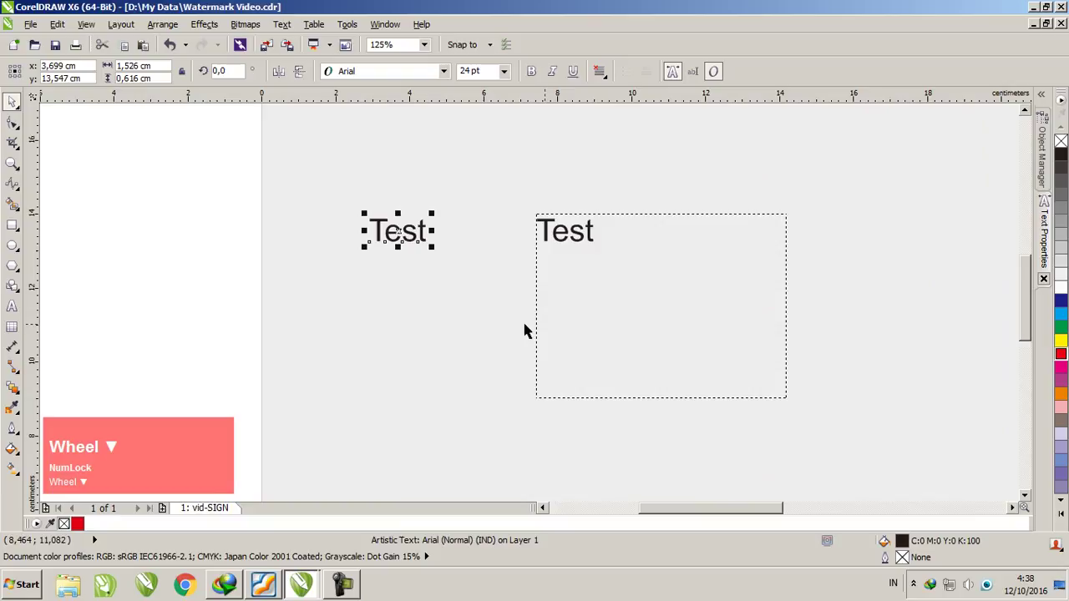
scroll("down", 3)
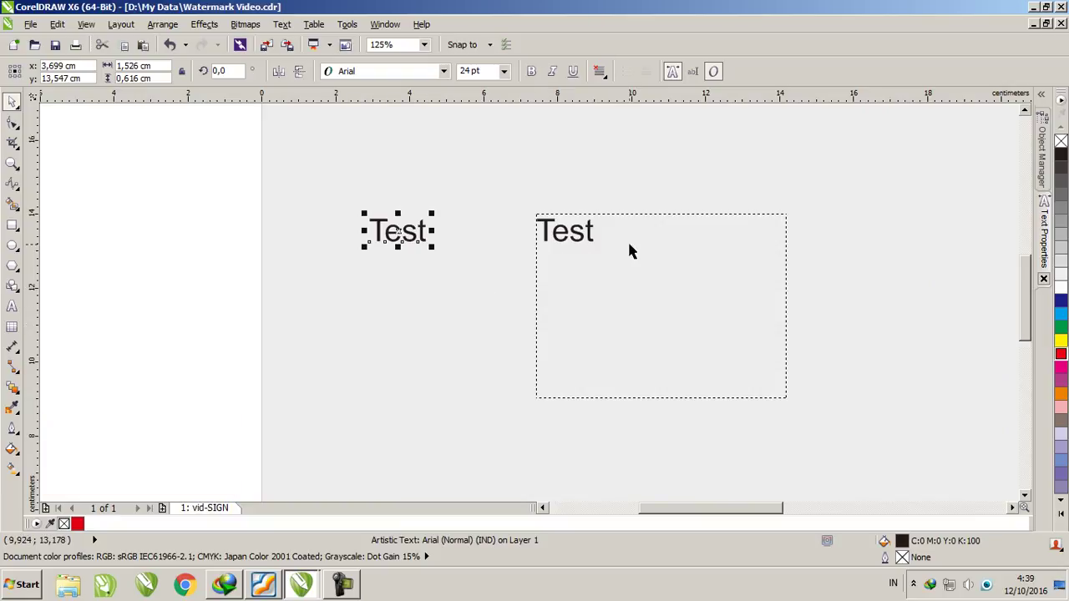
left_click(633, 247)
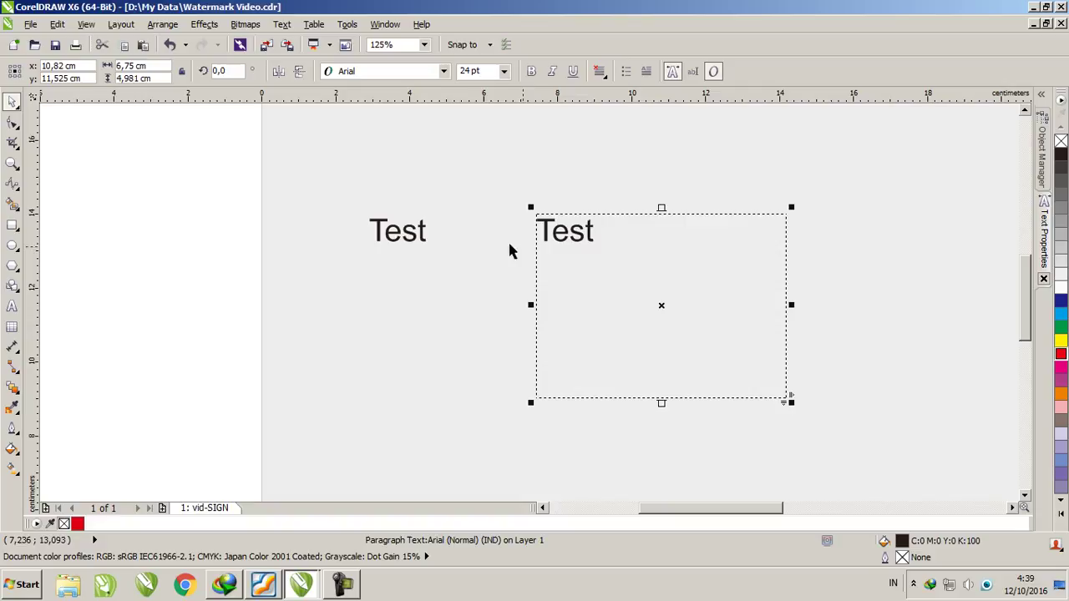
left_click(406, 235)
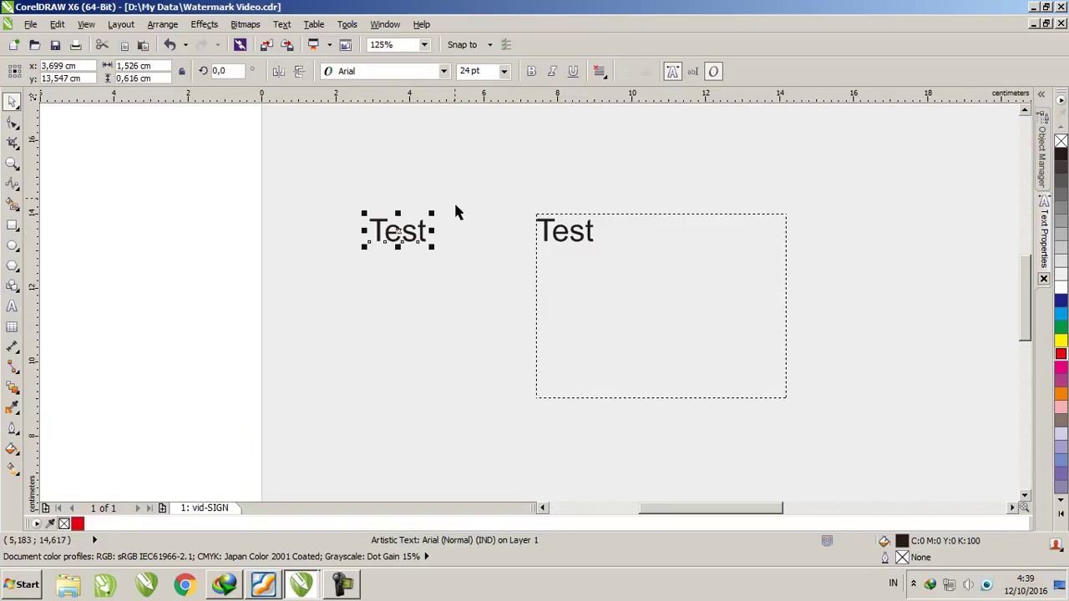
- Delete the Test paragraph frame and then the remaining Test artistic text
left_click(592, 233)
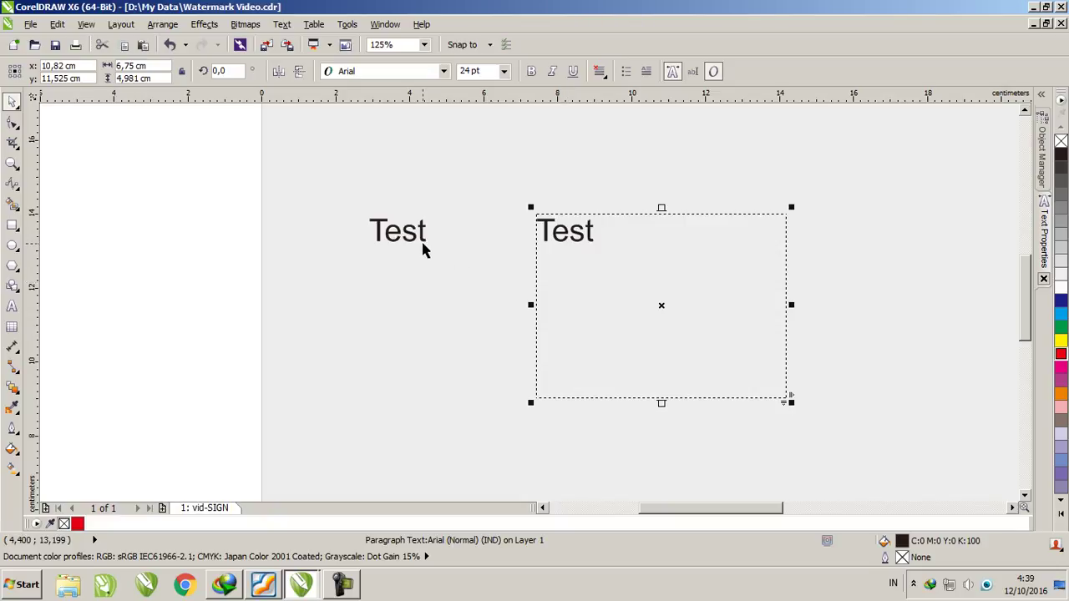
key("Delete")
left_click(418, 239)
key("Delete")
scroll("down", 3)
scroll("up", 3)
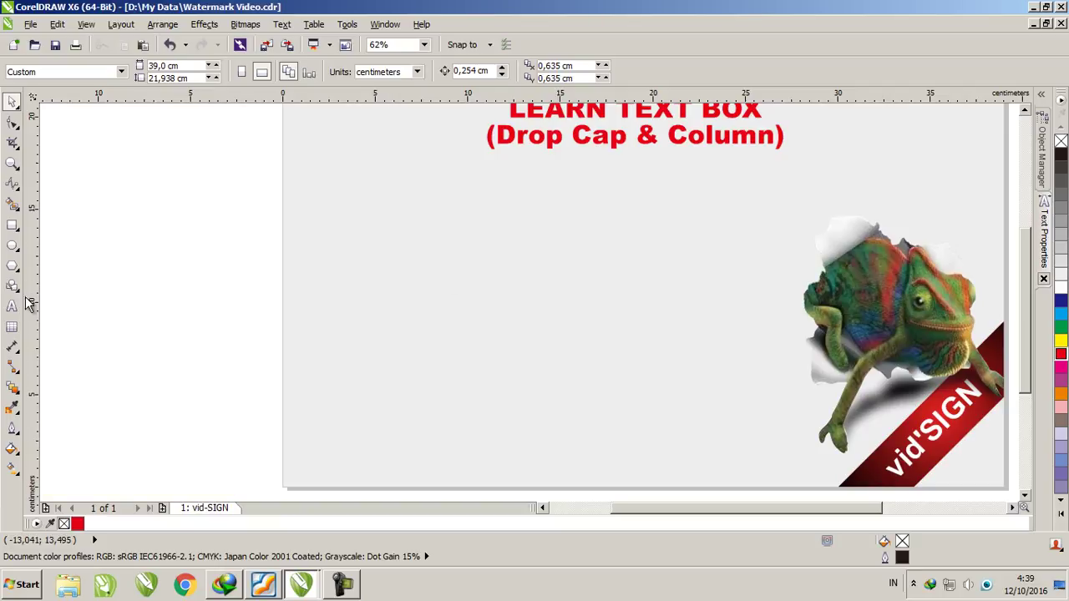
- Activate the Text tool over the cleared title page
left_click(24, 311)
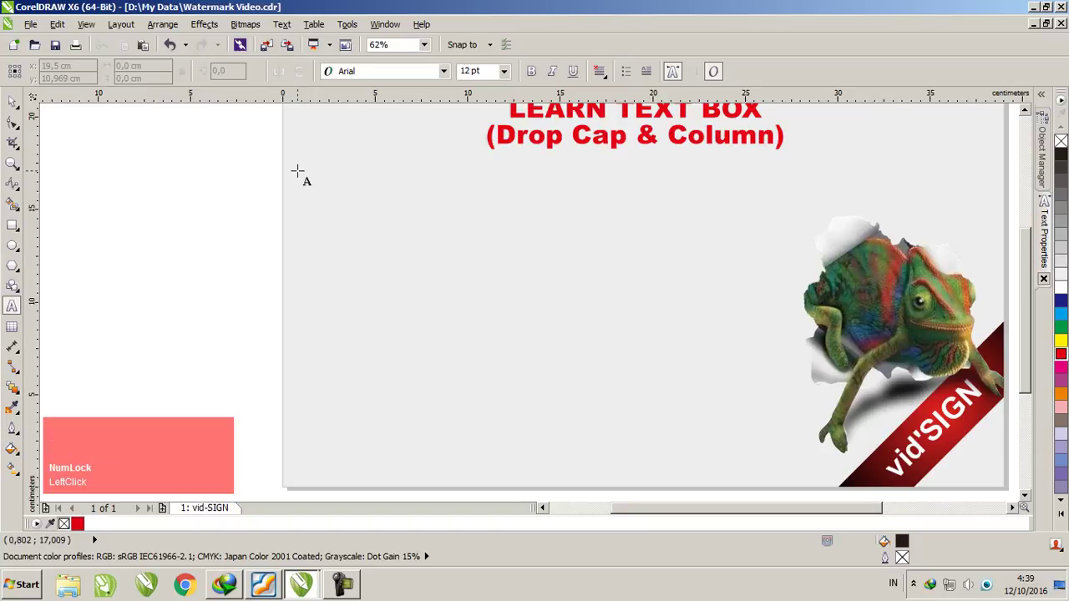
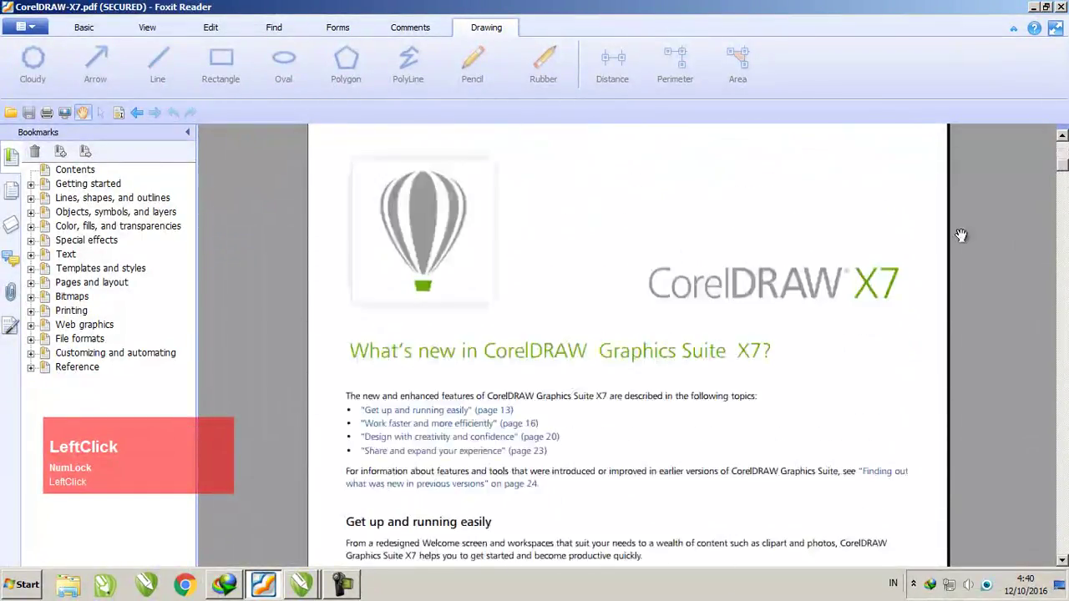
- Scroll to the 'Get up and running easily' passage and copy the selected text
scroll("down", 3)
scroll("up", 3)
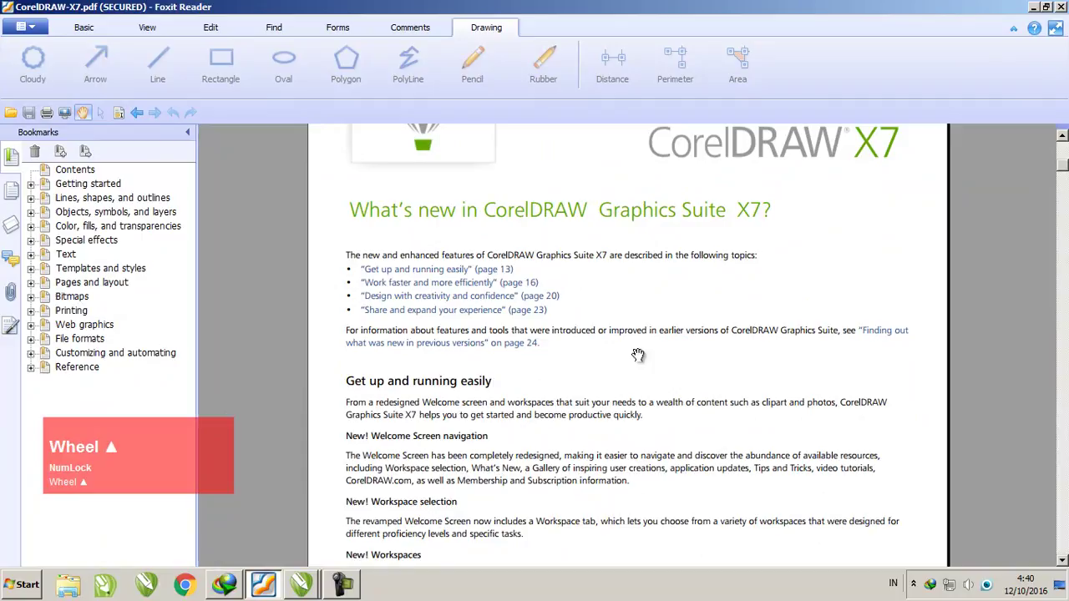
scroll("down", 3)
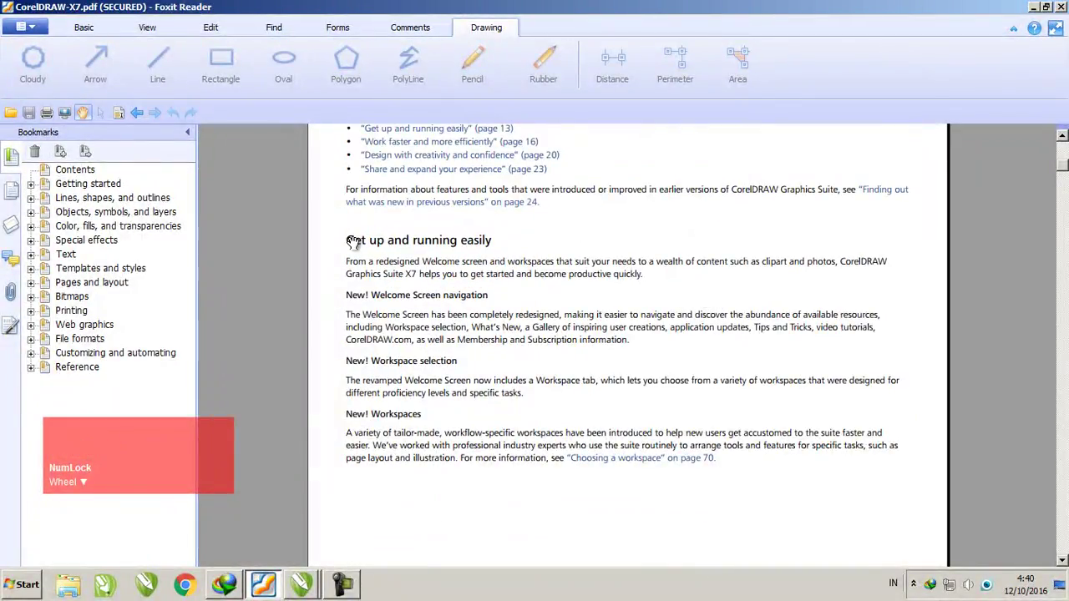
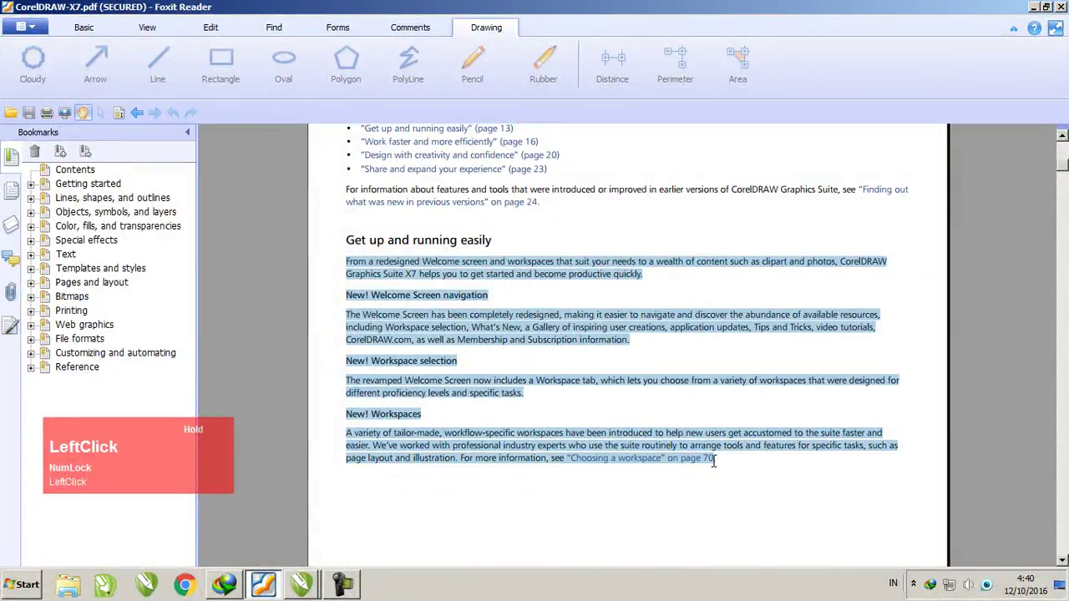
right_click(676, 442)
left_click(640, 444)
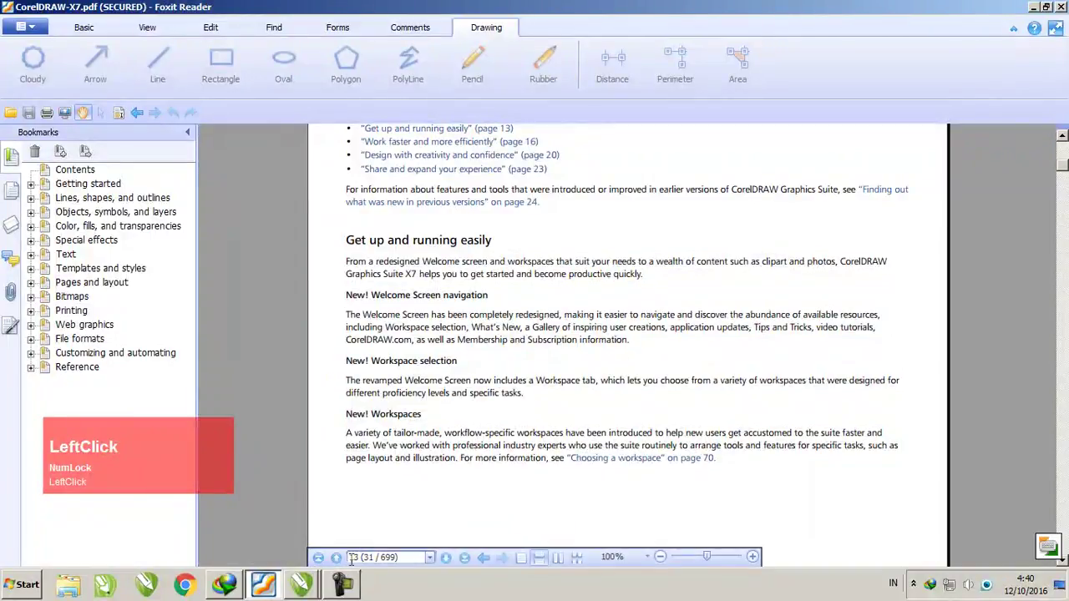
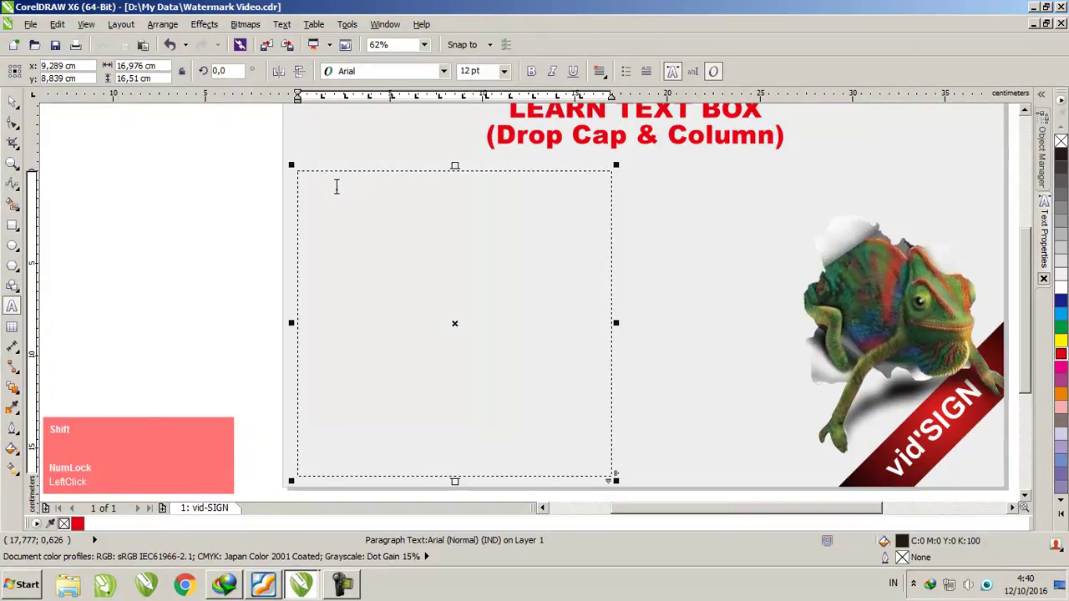
- Type the filler sentence 'Test text boxt drop up and' into the paragraph frame
key("shift+l")
key("BackSpace")
type("est")
key("space")
key("shift+t")
key("BackSpace")
type("text")
key("space")
type("boca")
key("BackSpace")
key("x")
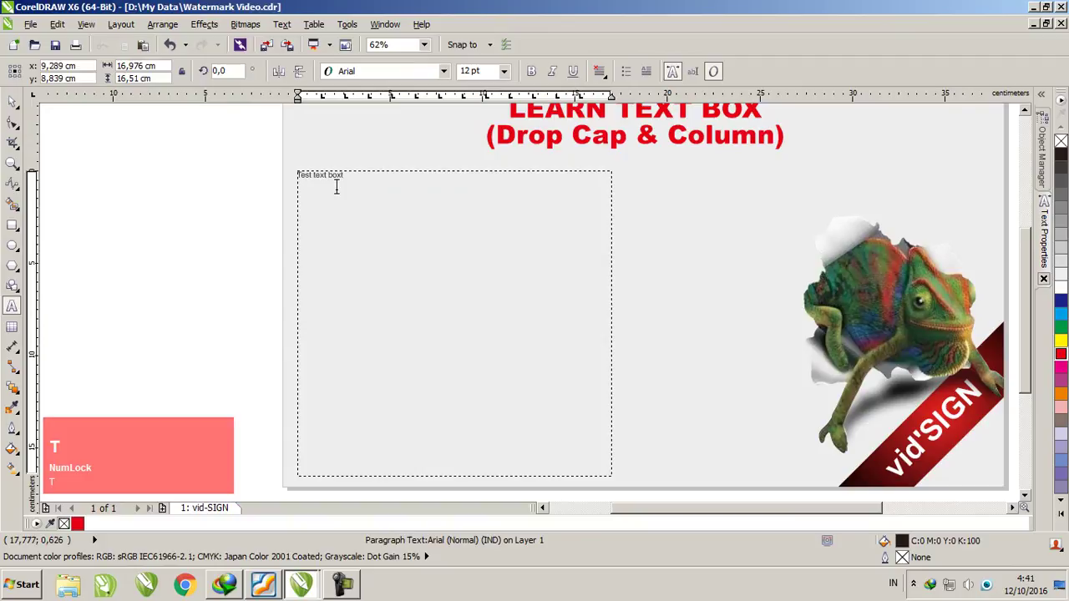
type("t")
key("space")
type("rop")
key("space")
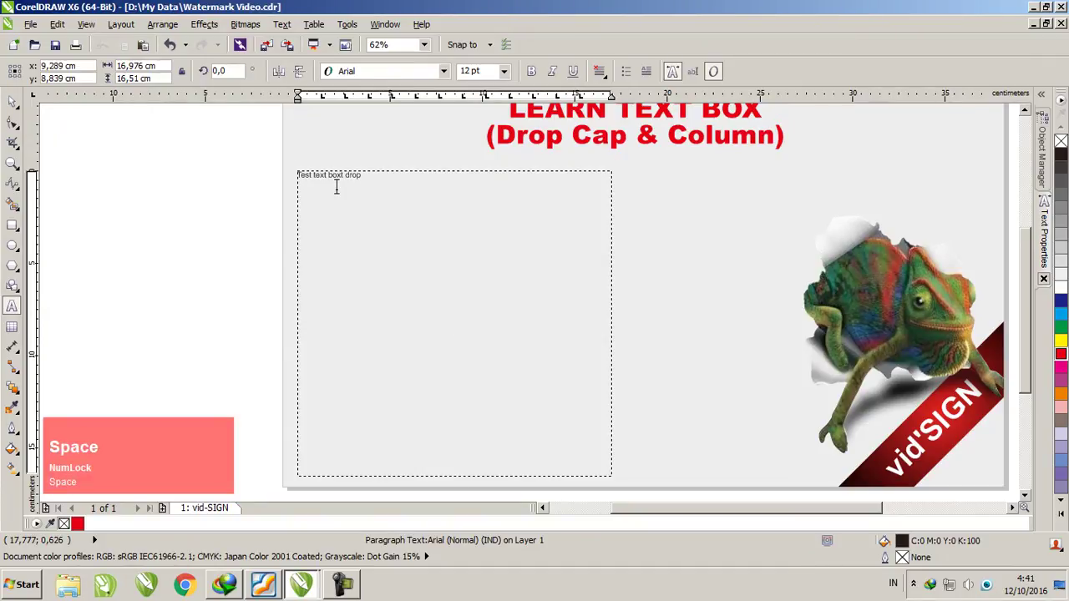
scroll("up", 3)
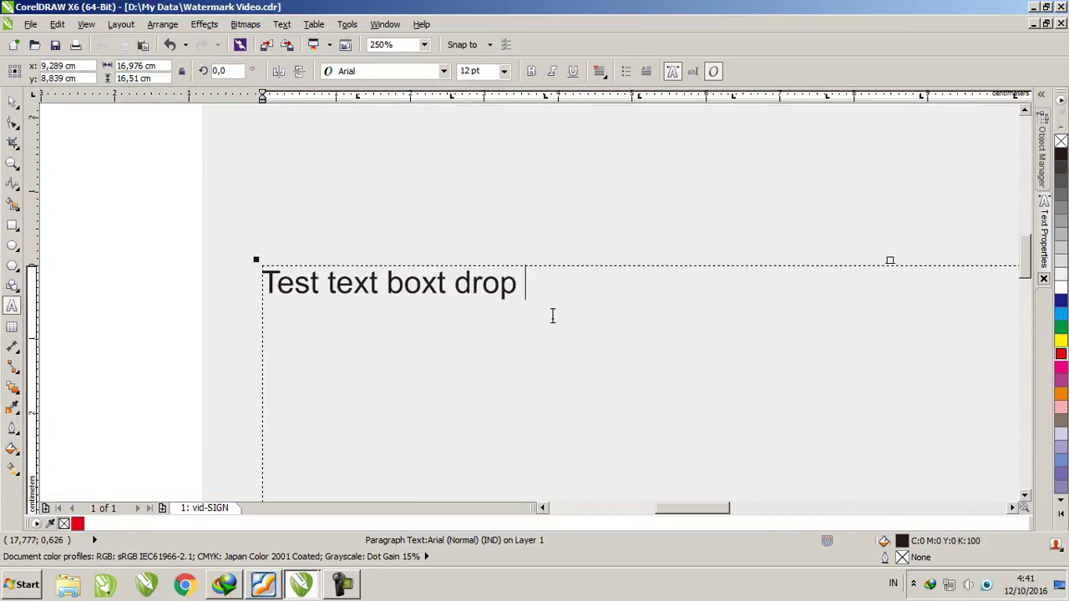
type("up")
key("space")
type("and")
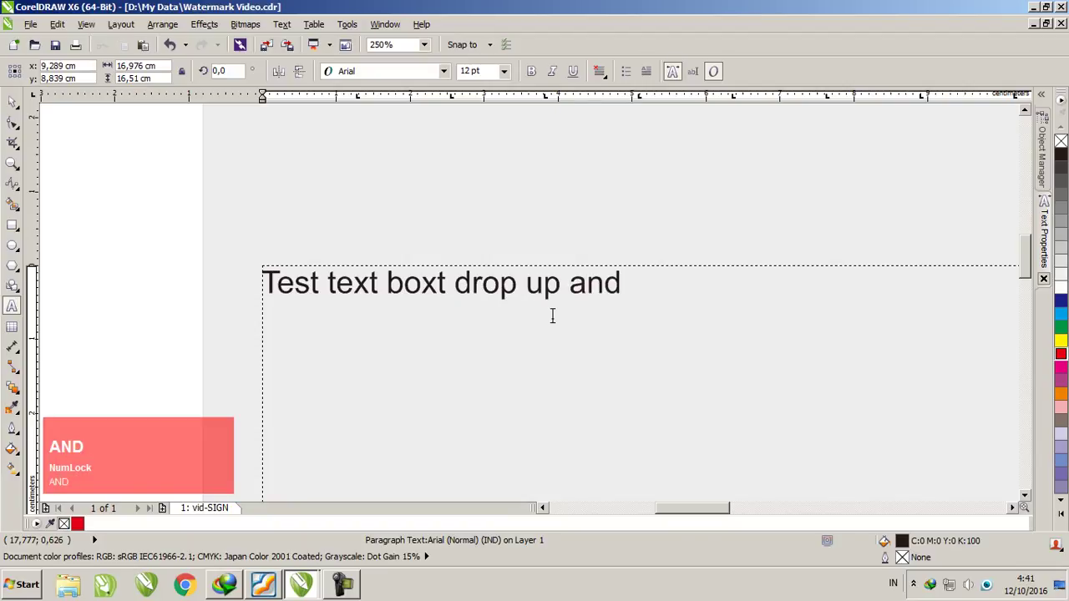
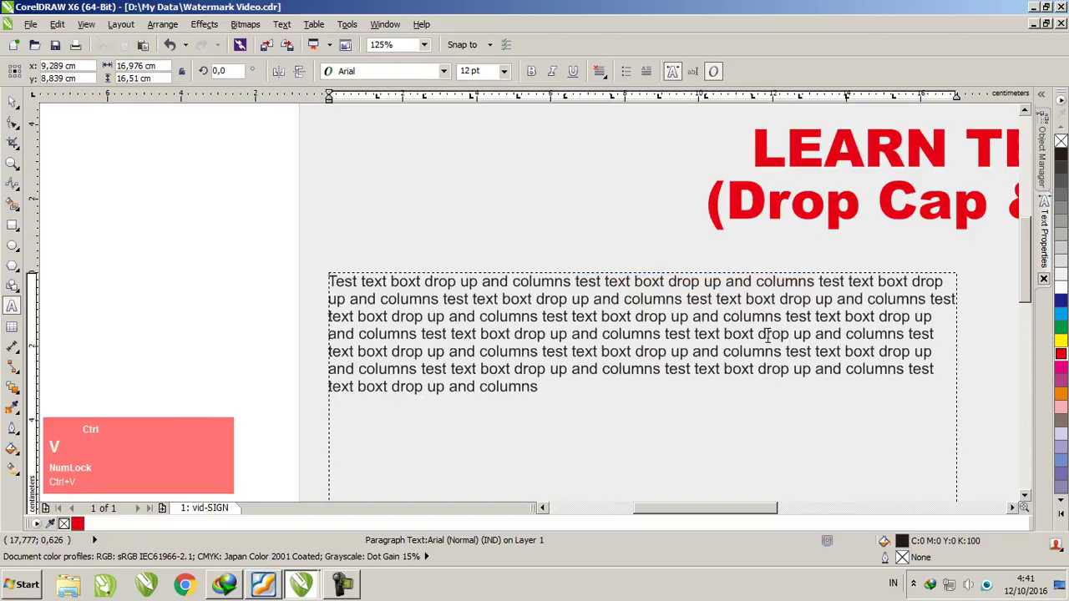
- Paste the sentence repeatedly to fill the paragraph frame with filler lines
scroll("down", 3)
scroll("up", 3)
key("ctrl+v")
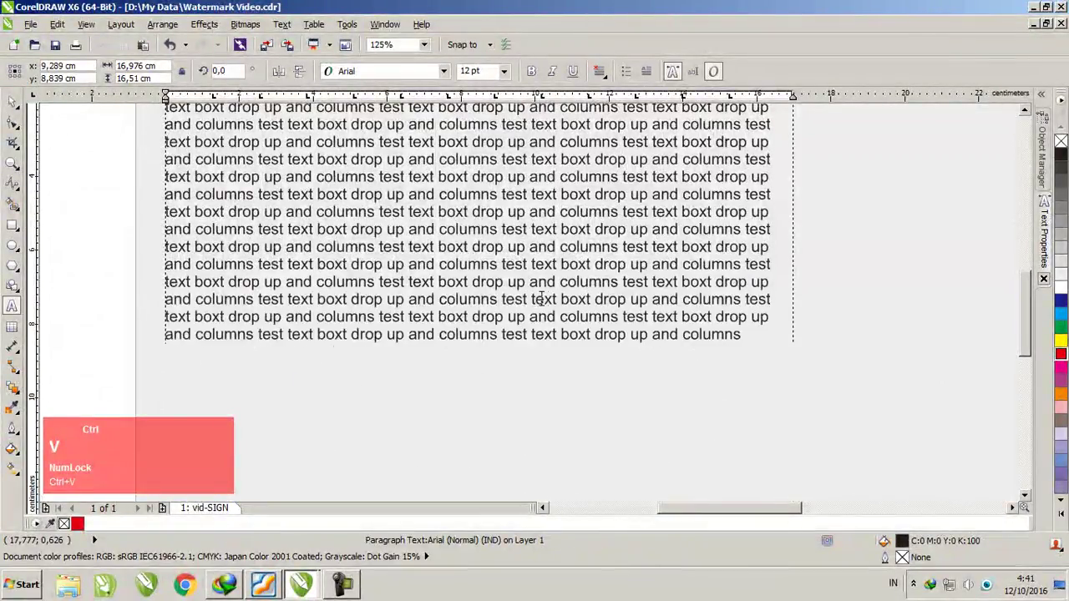
scroll("down", 3)
key("ctrl+v")
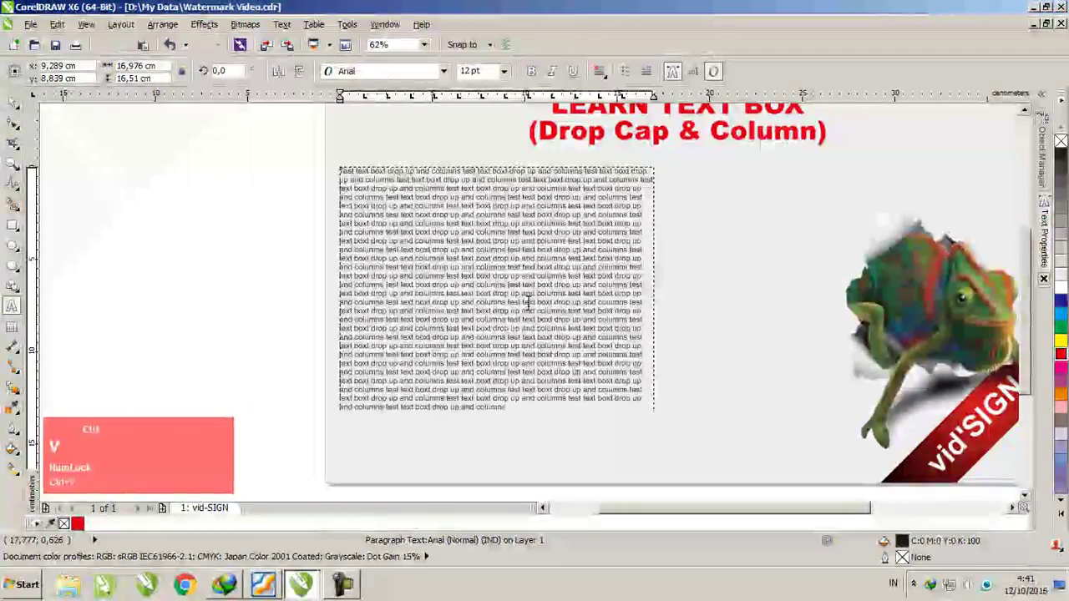
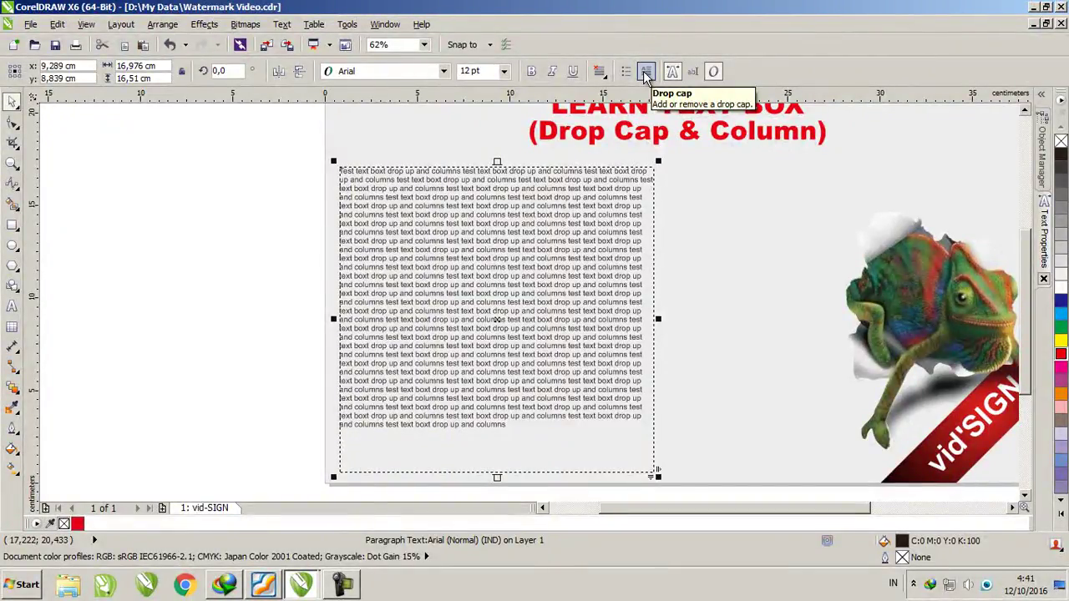
- Select the paragraph frame, inspect the drop-cap 'T' up close, and bring up the Text menu
left_click(649, 79)
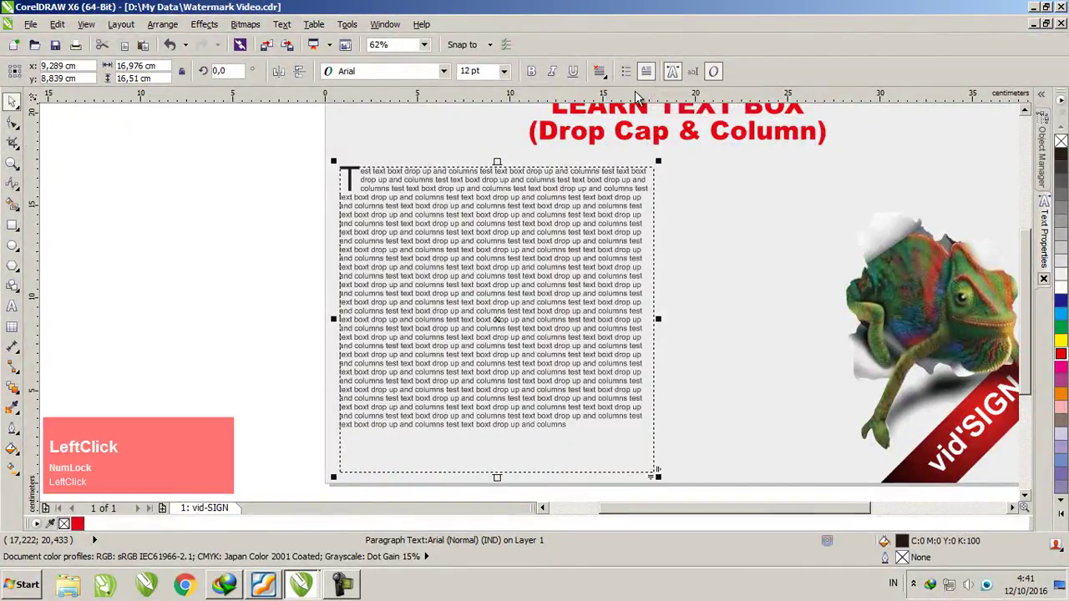
scroll("up", 3)
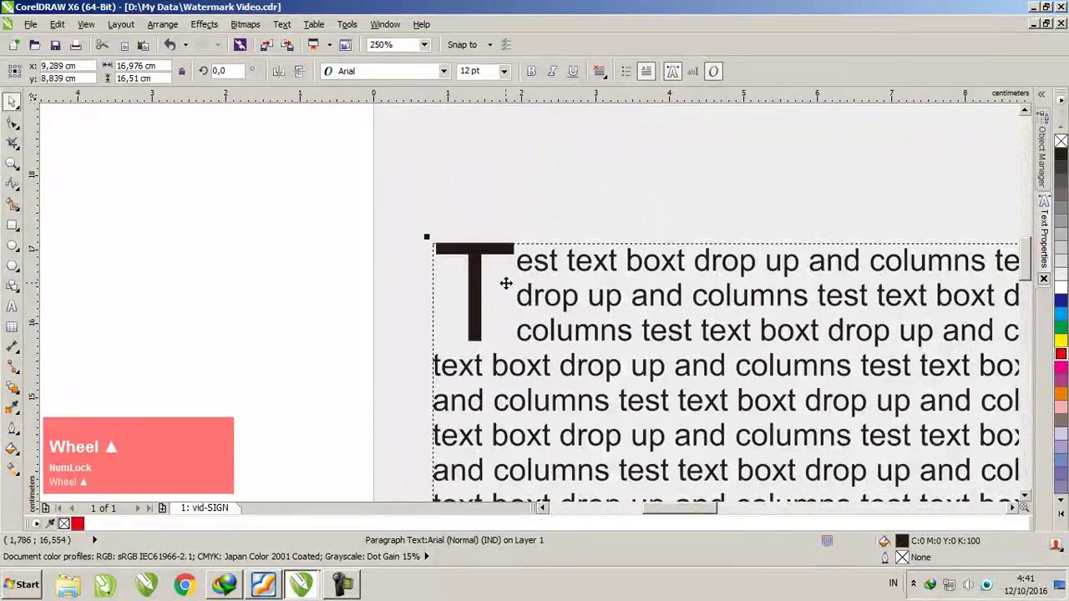
scroll("down", 3)
scroll("up", 3)
left_click(293, 34)
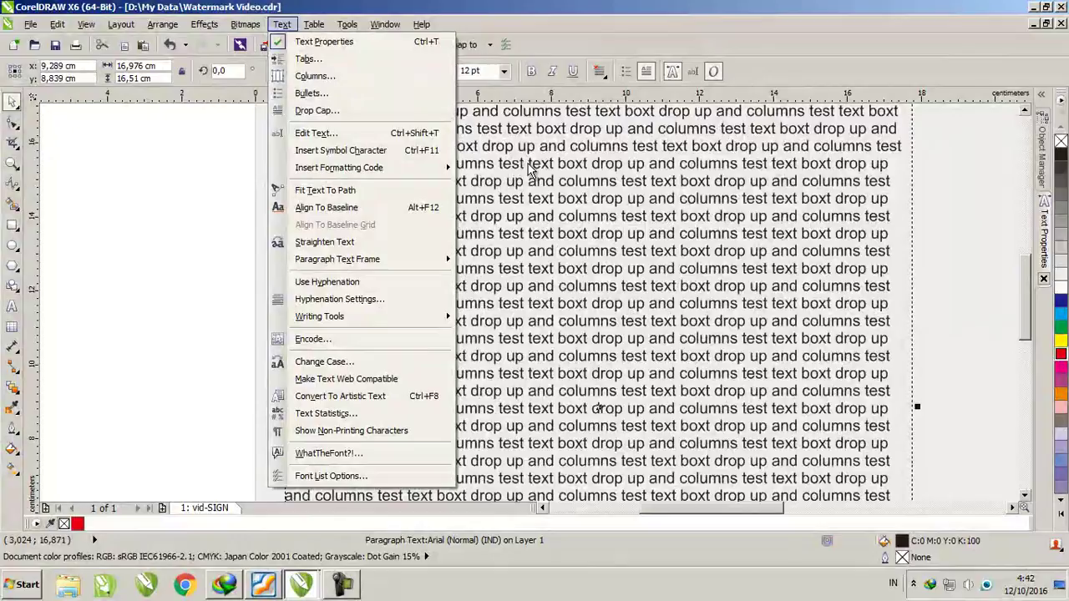
- Set the paragraph to 2 equal-width columns in the Columns dialog and apply it
left_click(298, 22)
scroll("down", 3)
scroll("up", 3)
left_click(292, 36)
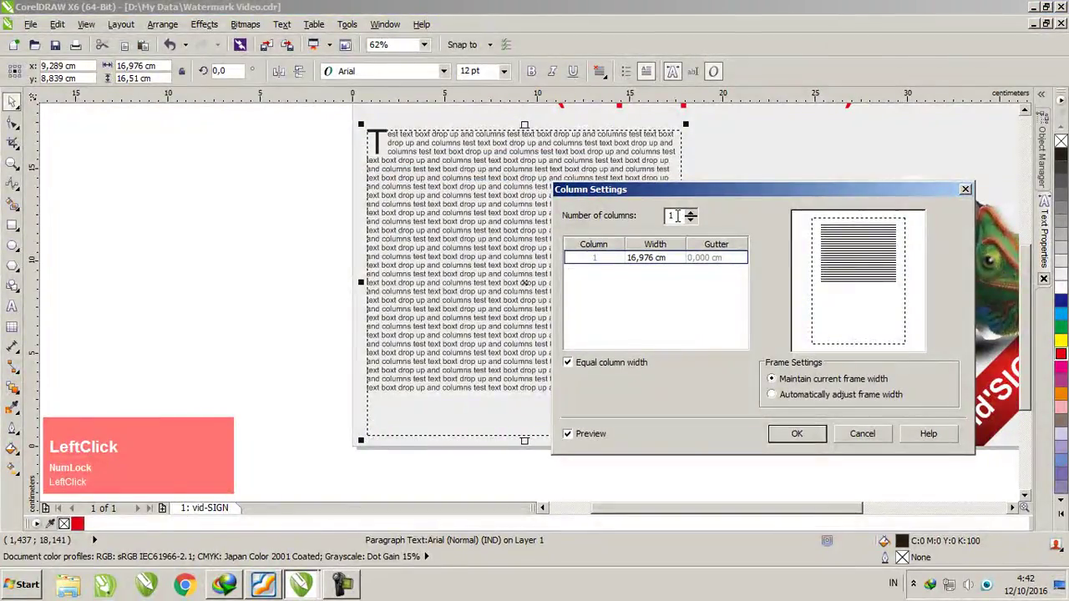
left_click(699, 218)
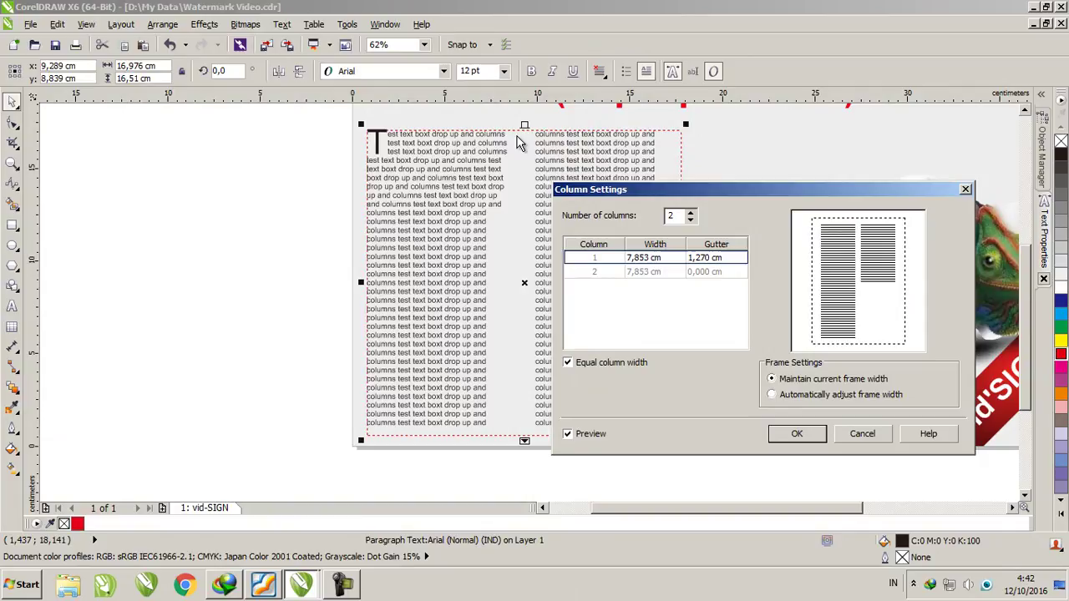
left_click(711, 197)
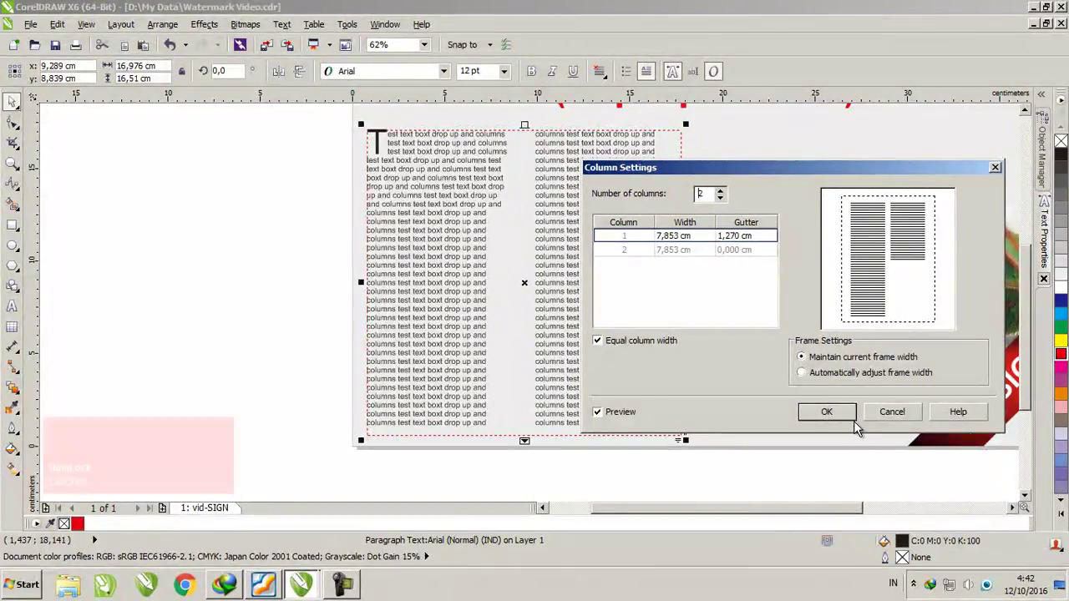
left_click(839, 418)
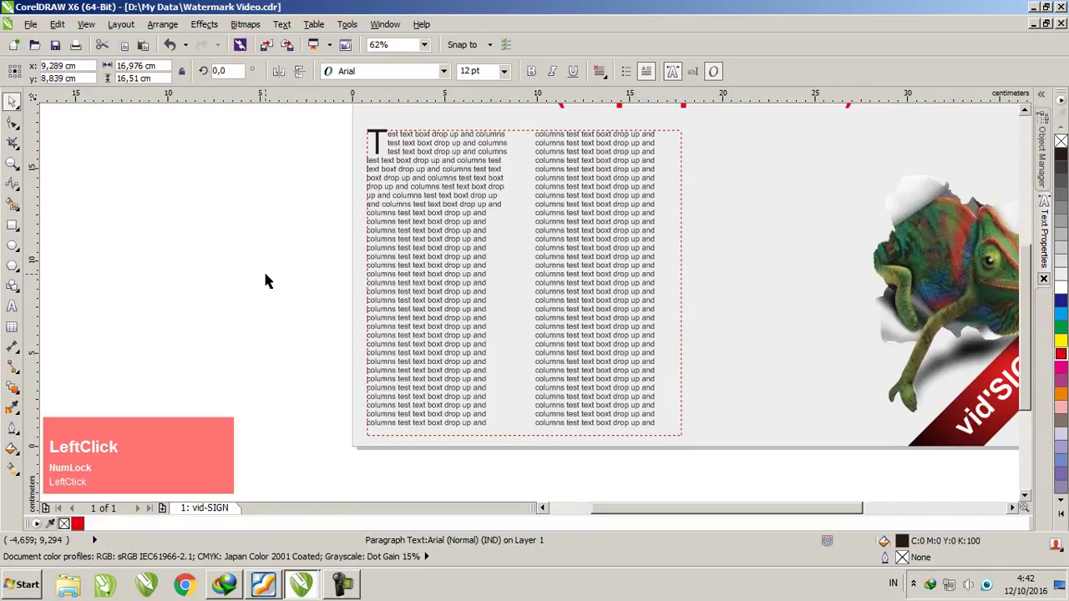
- Select the two-column frame and drop a copy of it to the right over the chameleon picture
scroll("down", 3)
scroll("up", 3)
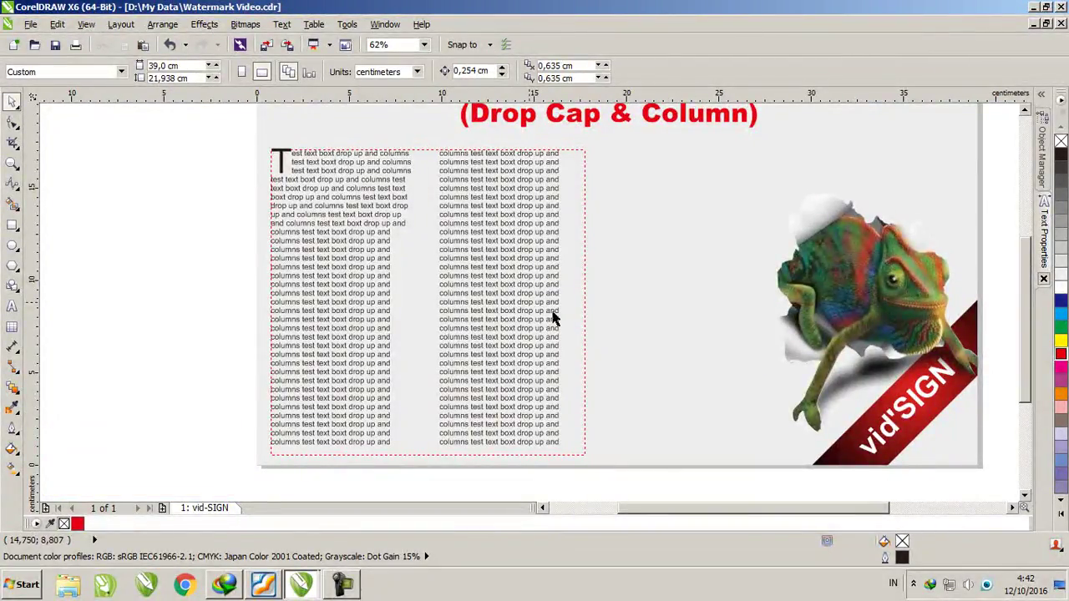
left_click(536, 305)
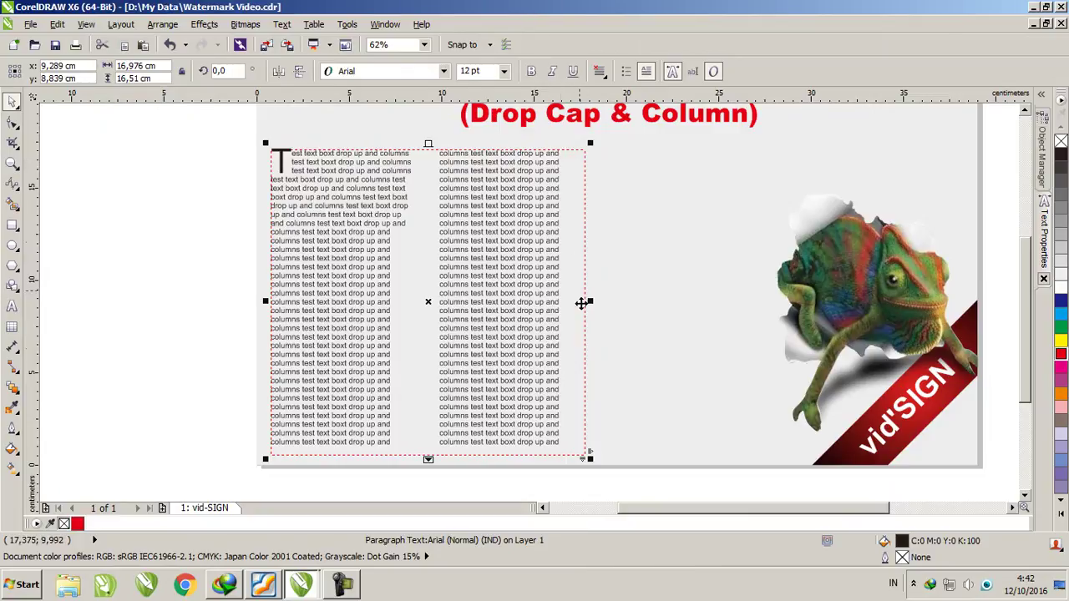
left_click(235, 309)
scroll("up", 3)
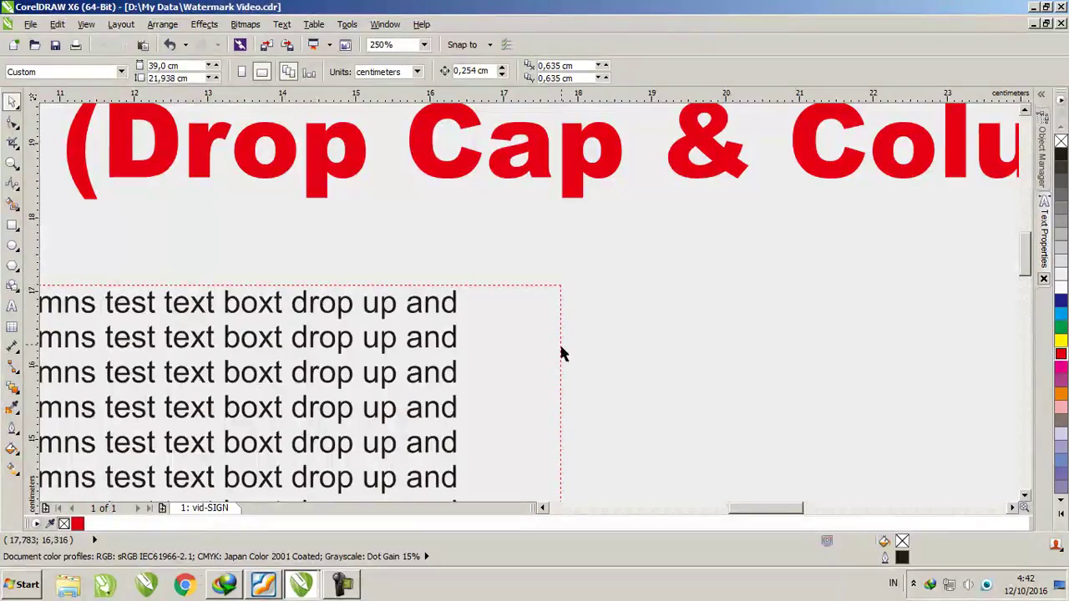
scroll("down", 3)
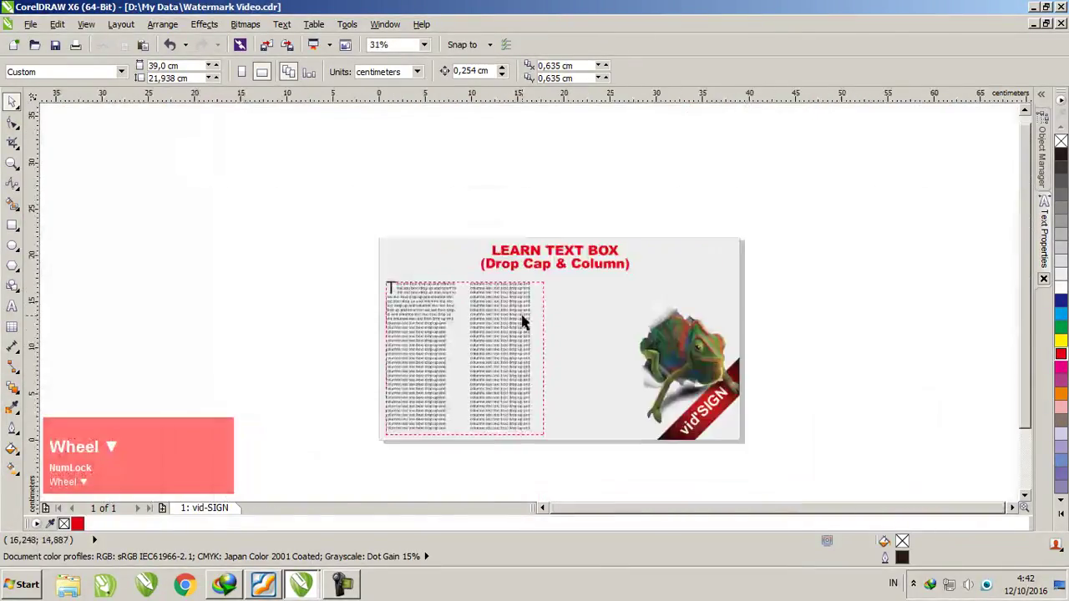
left_click(514, 343)
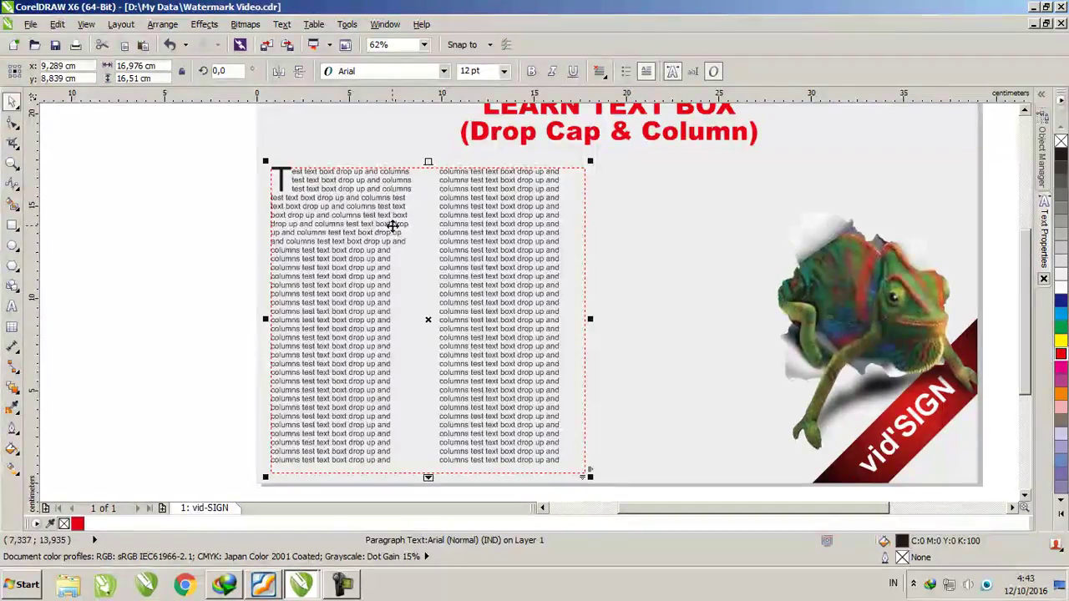
left_click(372, 224)
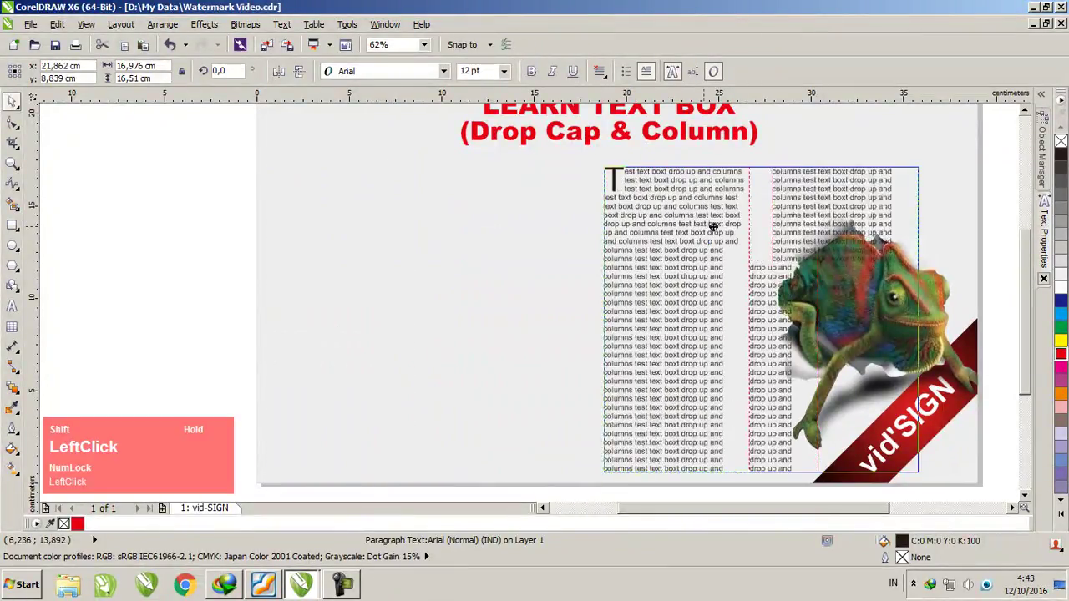
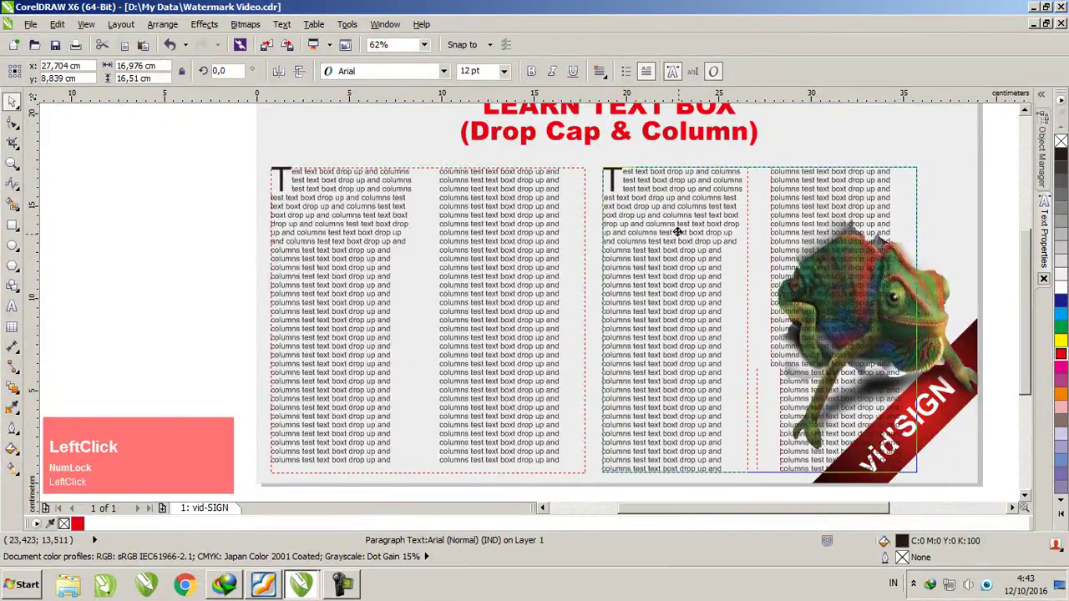
- Select all text in the duplicated frame and delete it to leave an empty frame
key("ctrl+a")
key("Delete")
key("ctrl+space")
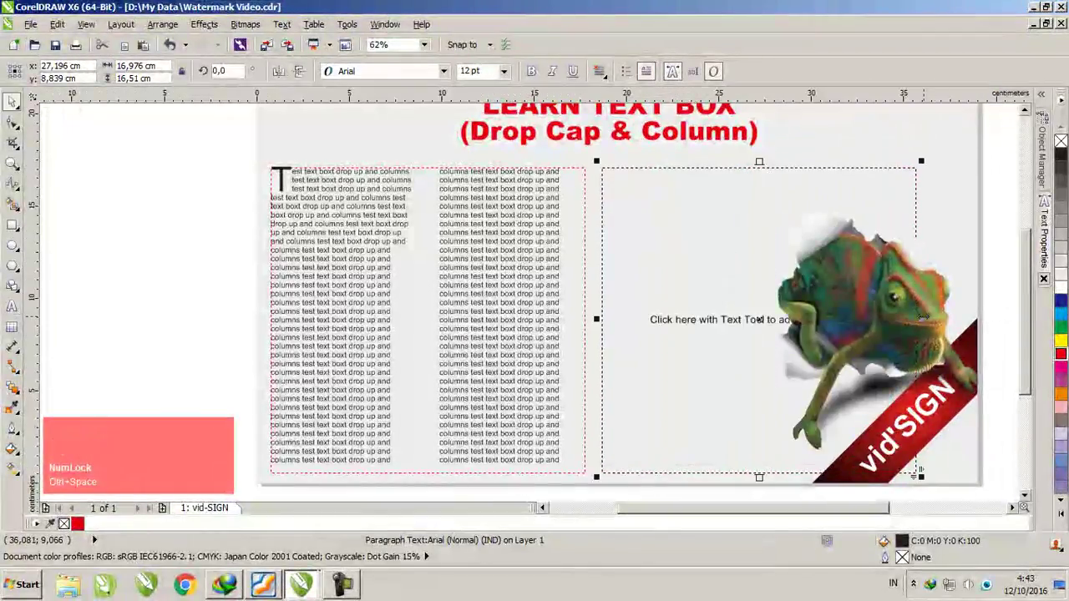
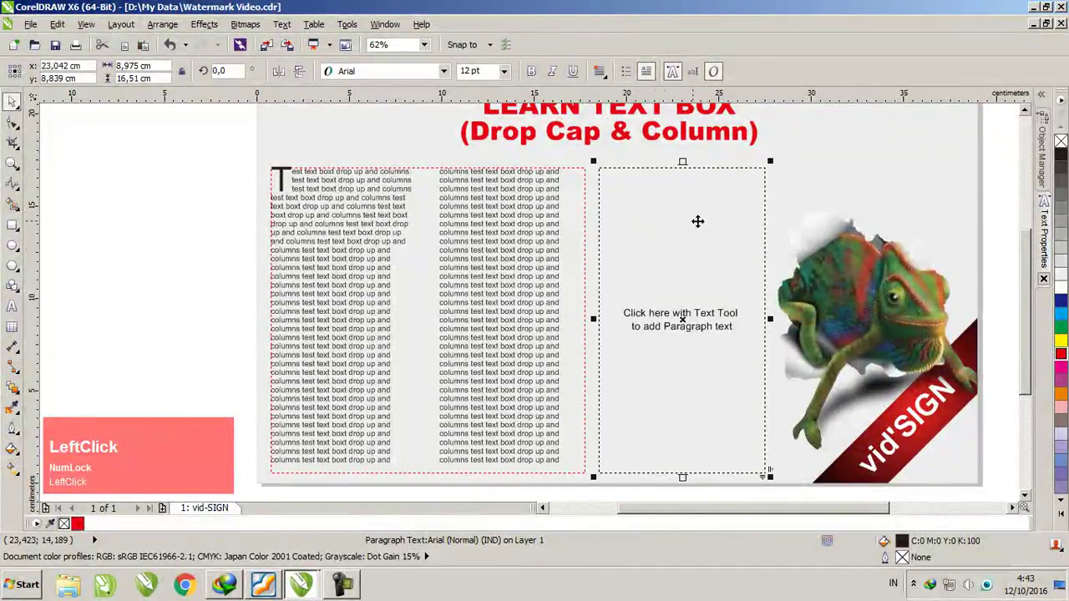
- Link the original two-column frame's overflow into the empty frame beside it
left_click(428, 395)
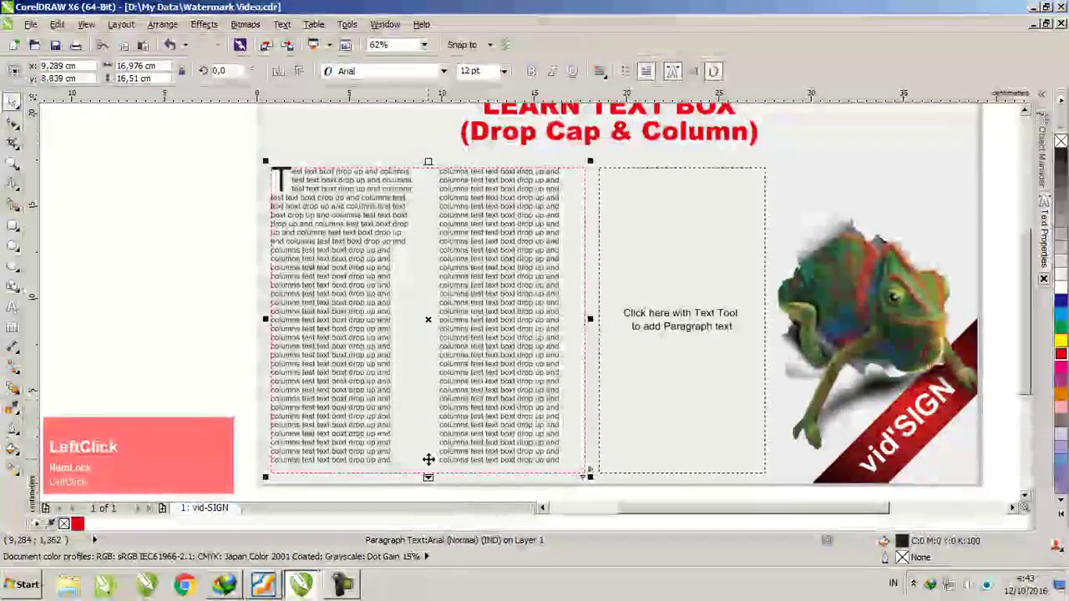
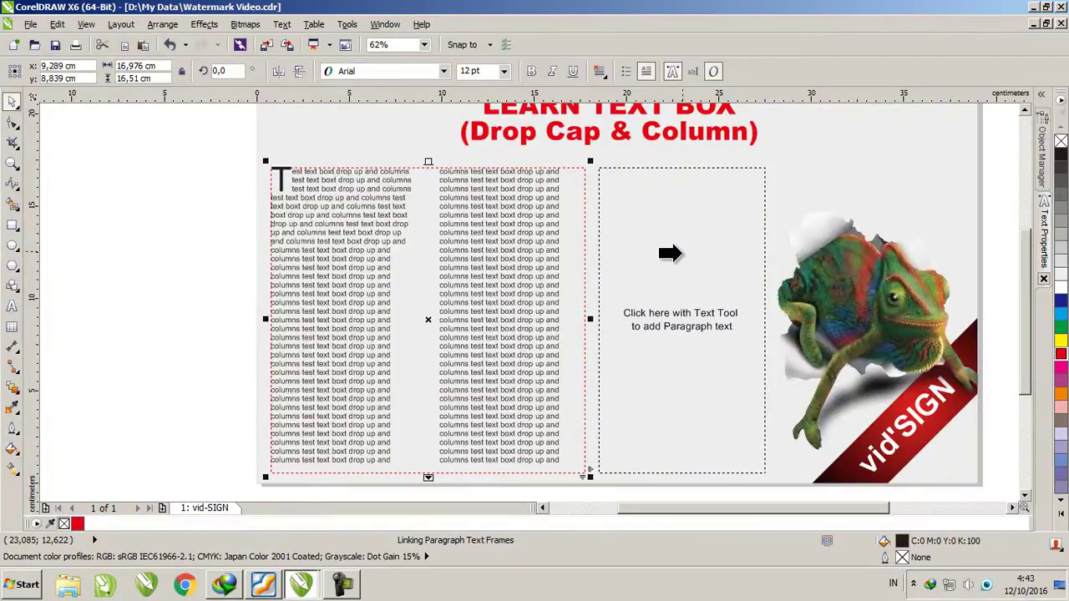
left_click(686, 255)
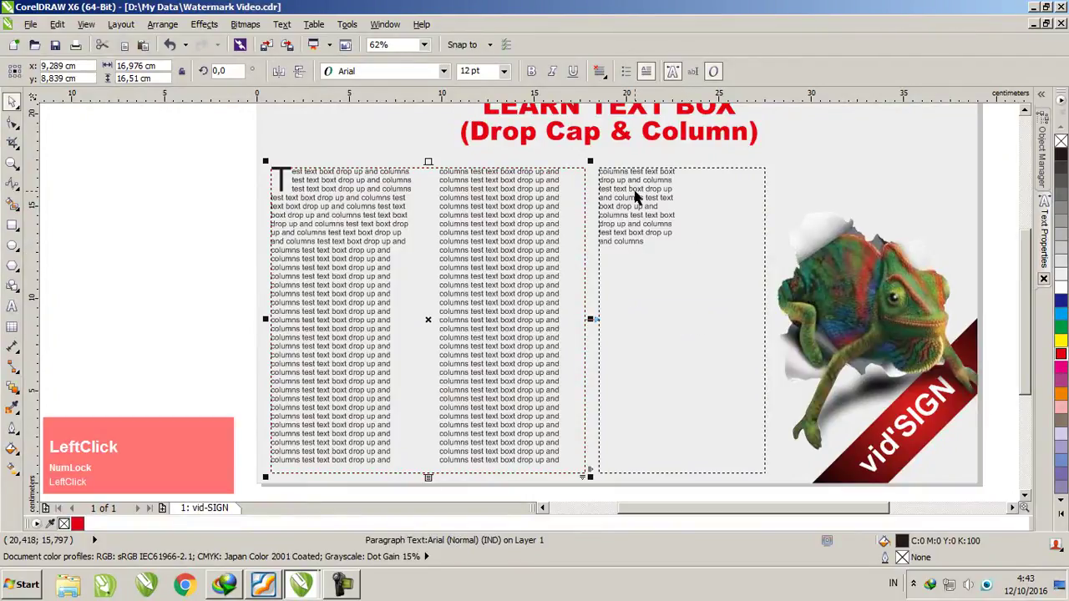
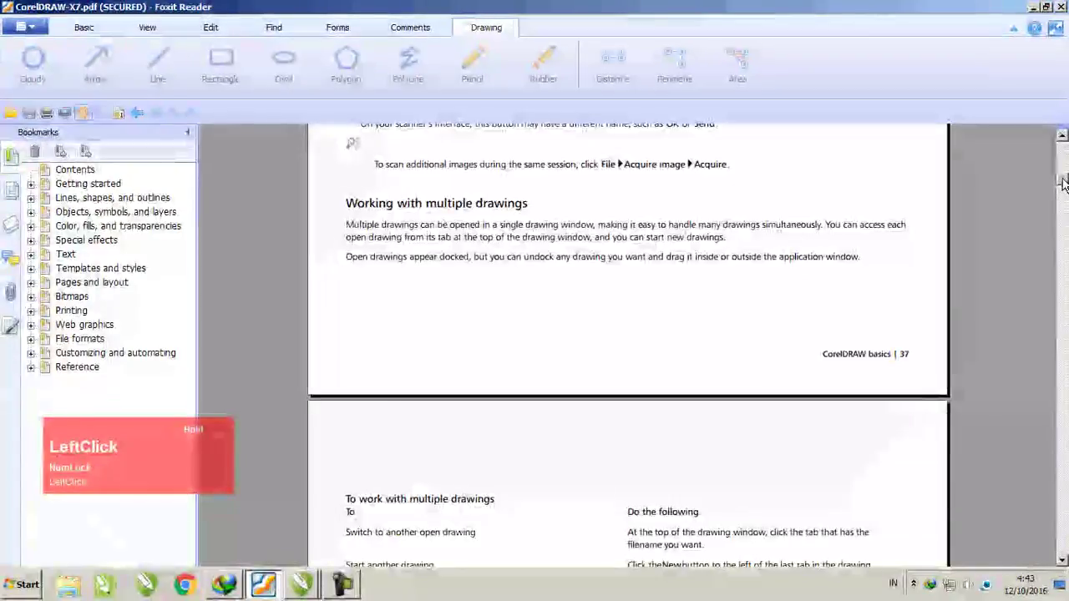
- Scroll to the manual's first page and copy the hot-air balloon logo for pasting into CorelDRAW
scroll("up", 3)
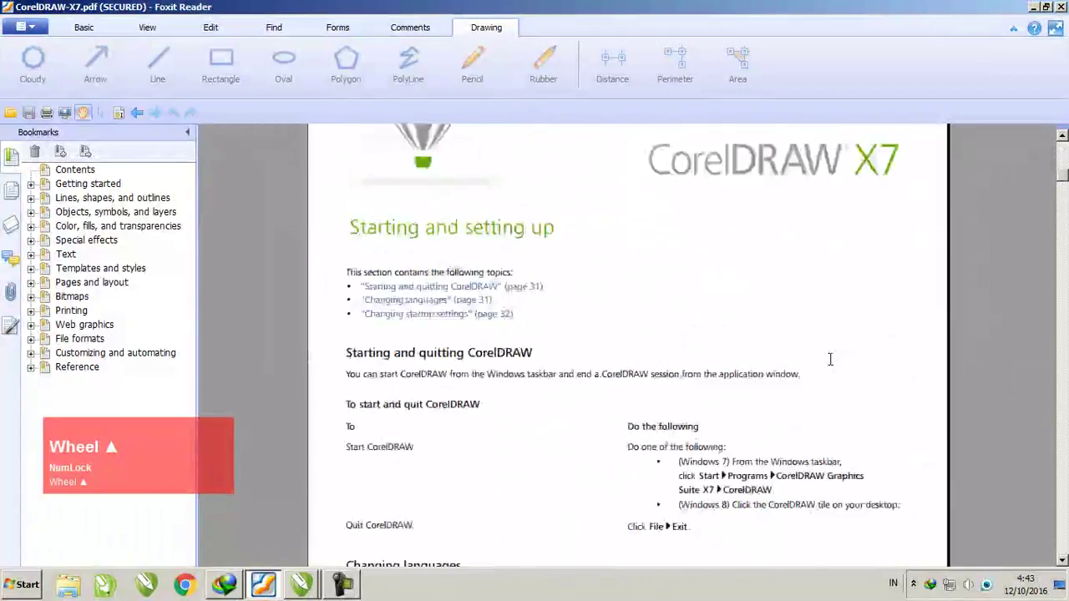
scroll("down", 3)
scroll("up", 3)
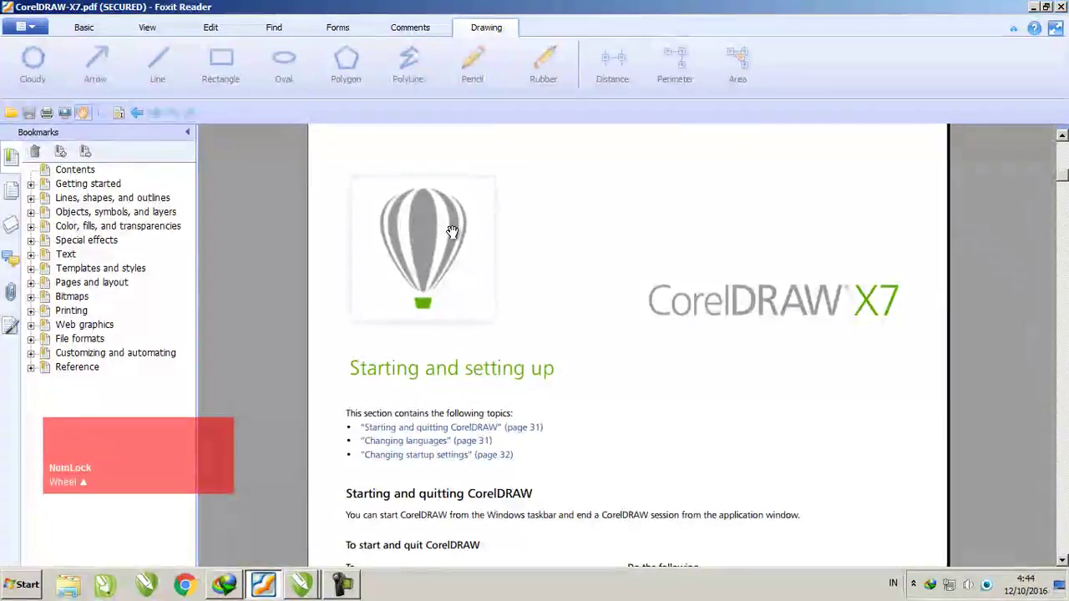
key("alt+Num_Lock")
scroll("up", 3)
key("alt+Tab")
right_click(166, 226)
left_click(205, 330)
scroll("down", 3)
scroll("up", 3)
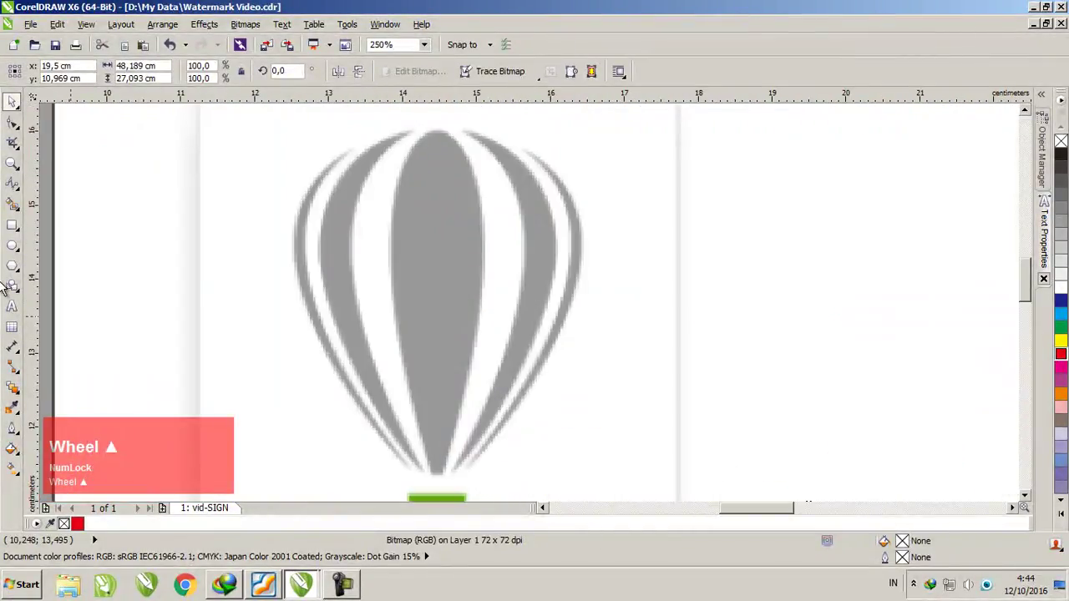
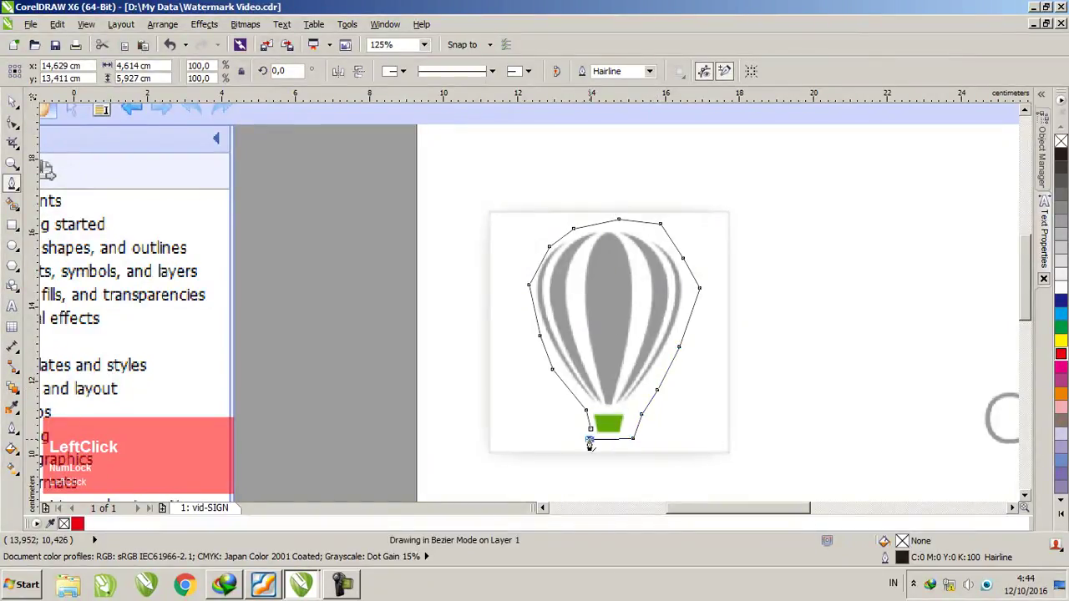
- Finish the traced outline around the balloon and undo an accidental move of it
key("space")
scroll("down", 3)
scroll("up", 3)
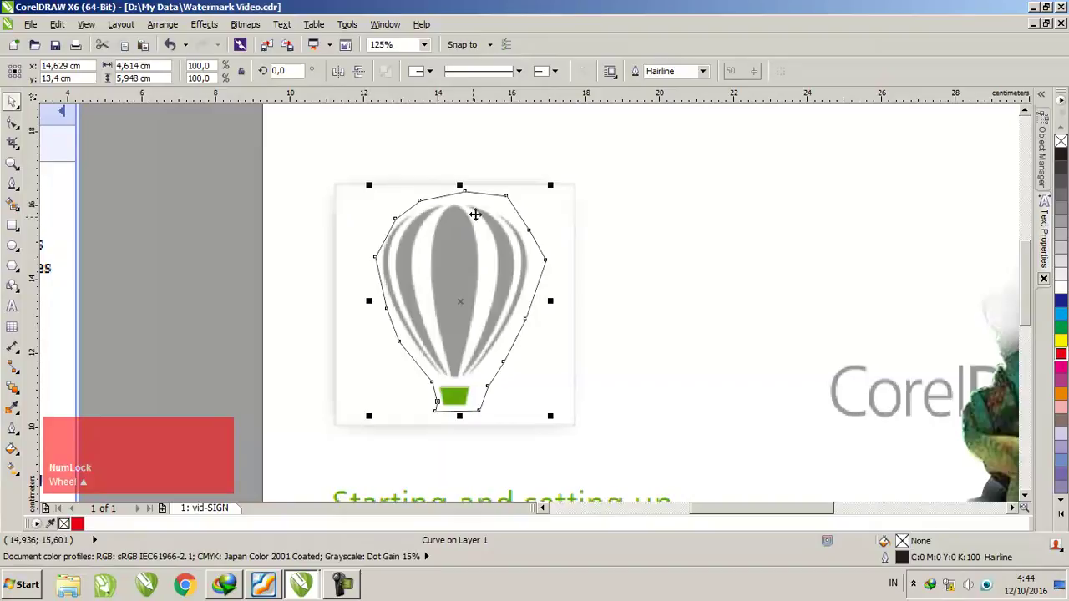
left_click(495, 195)
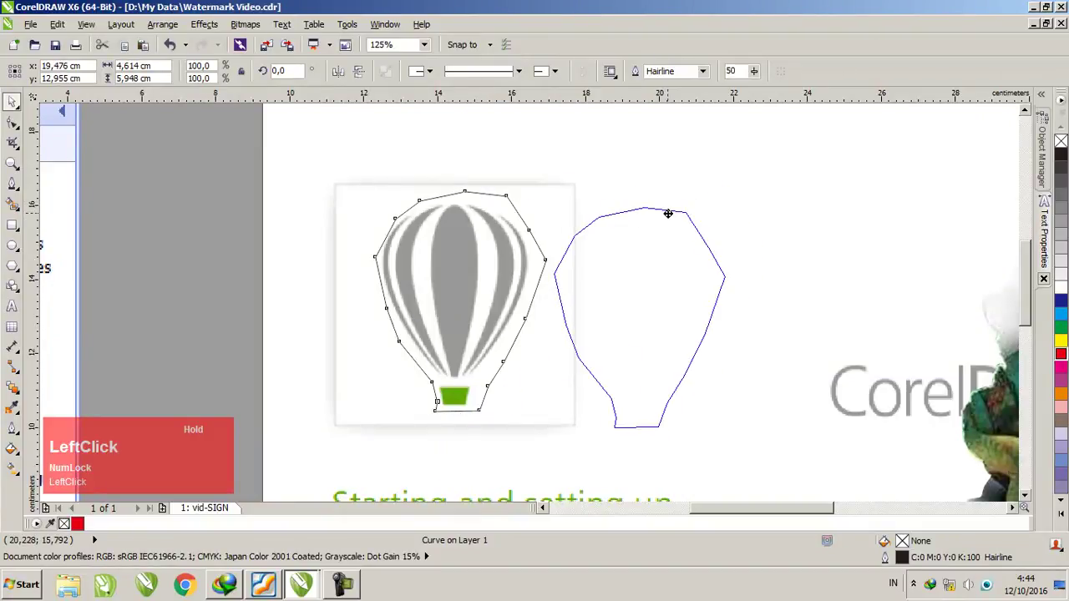
key("ctrl+z")
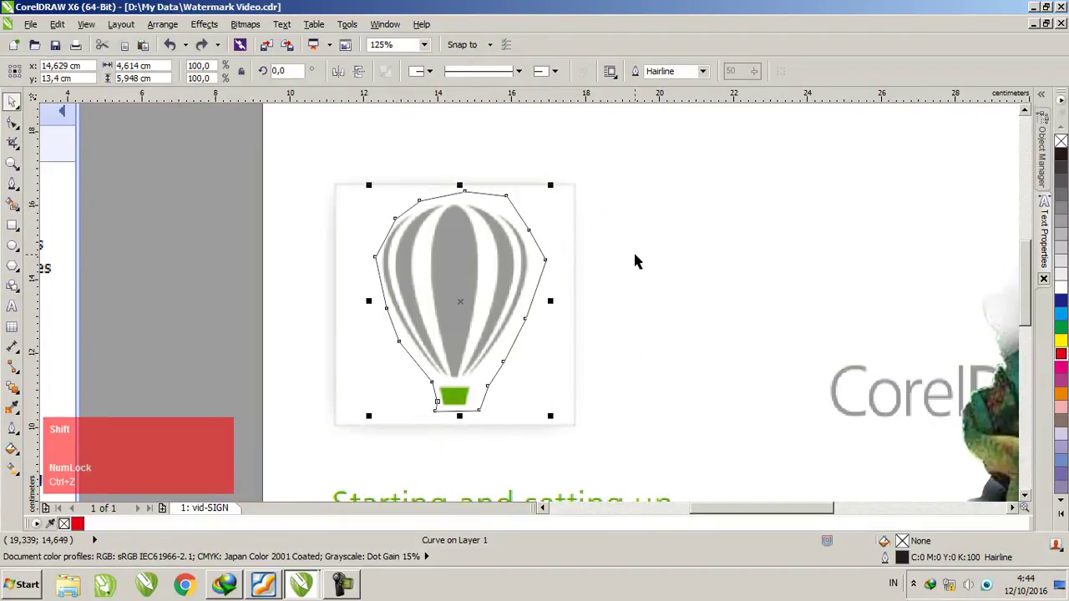
- Intersect the balloon bitmap with the outline, then delete the leftover outline curve
left_click(639, 256)
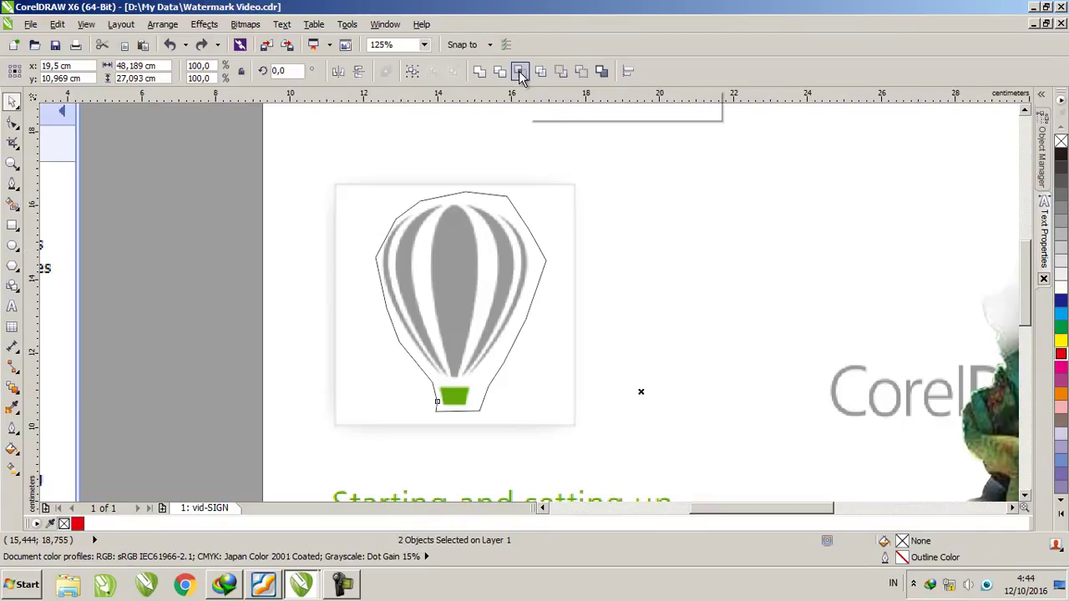
left_click(525, 81)
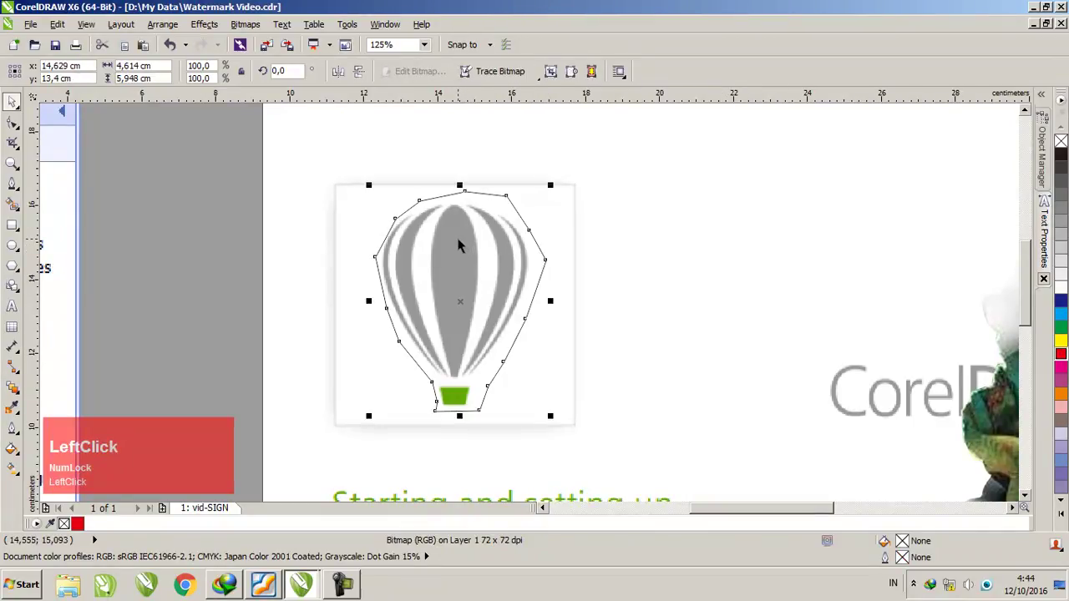
key("Escape")
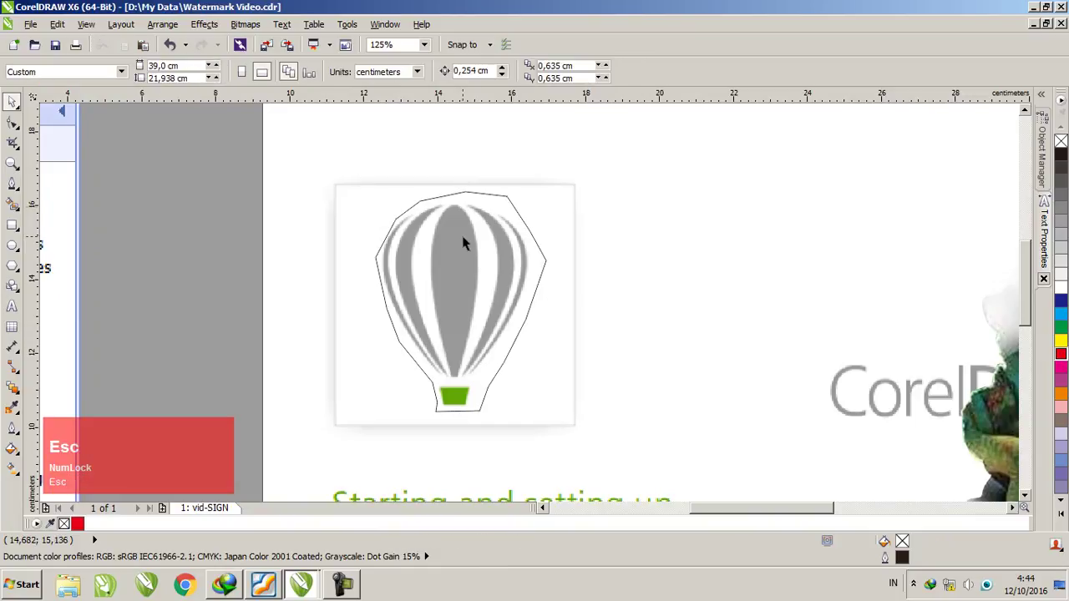
left_click(488, 195)
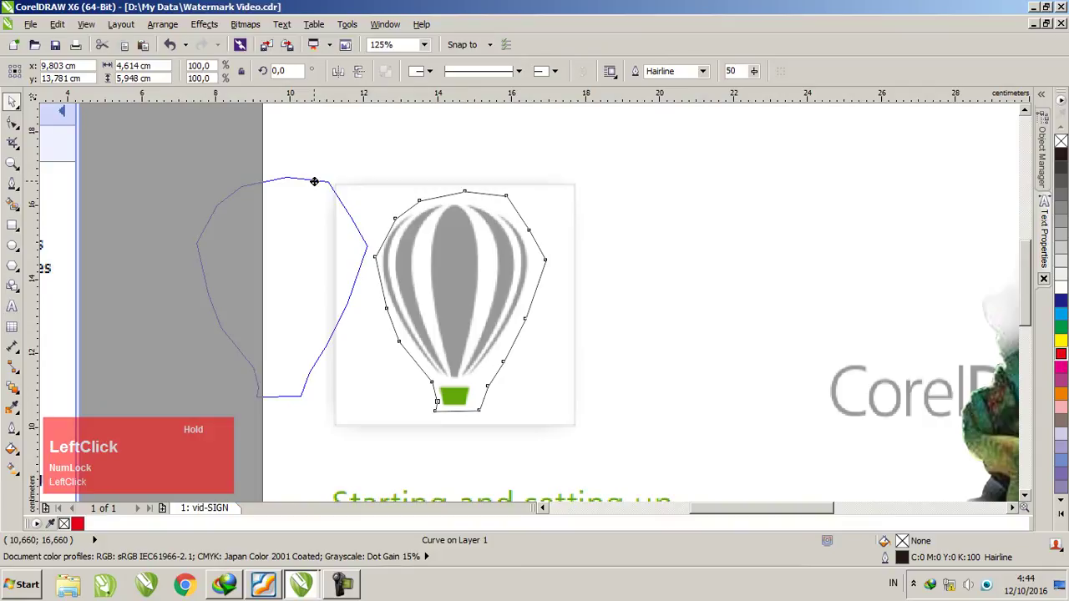
key("Delete")
left_click(718, 224)
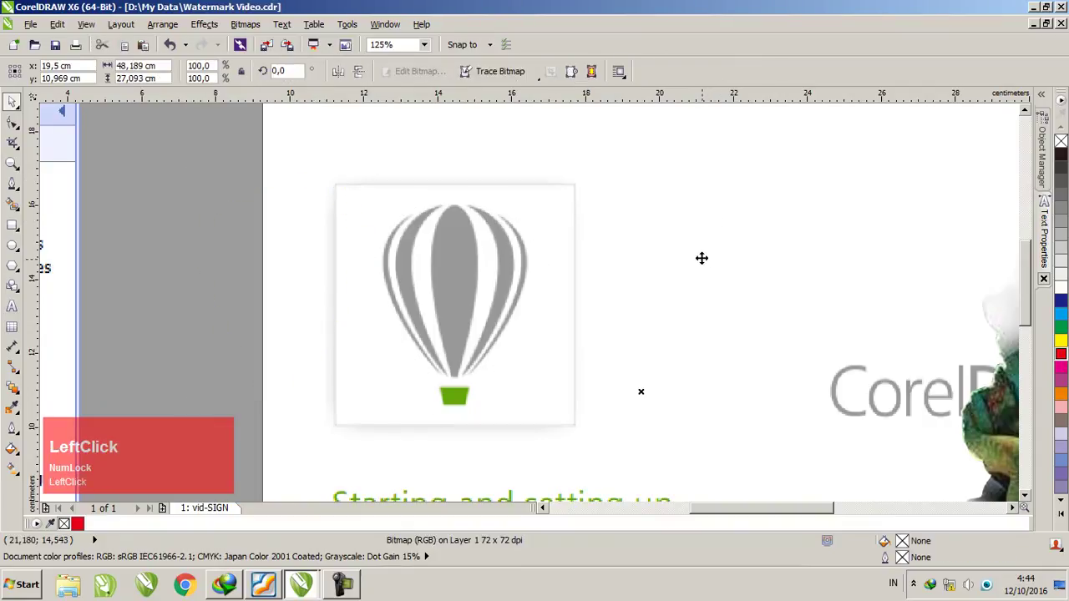
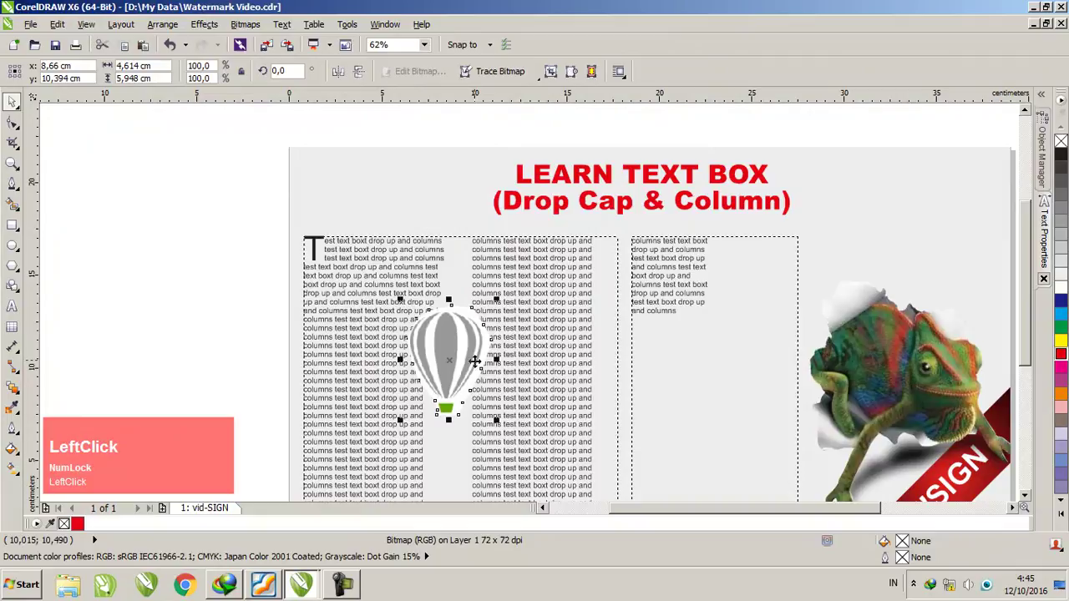
- Position the cut-out balloon over the first text column and bring up its Wrap Text options
scroll("up", 3)
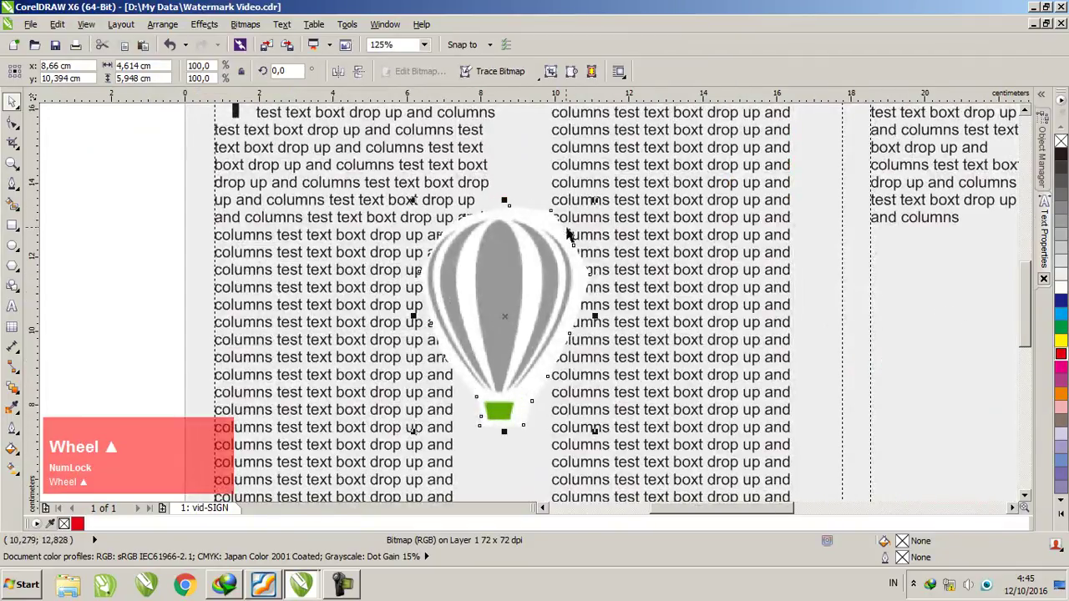
scroll("up", 3)
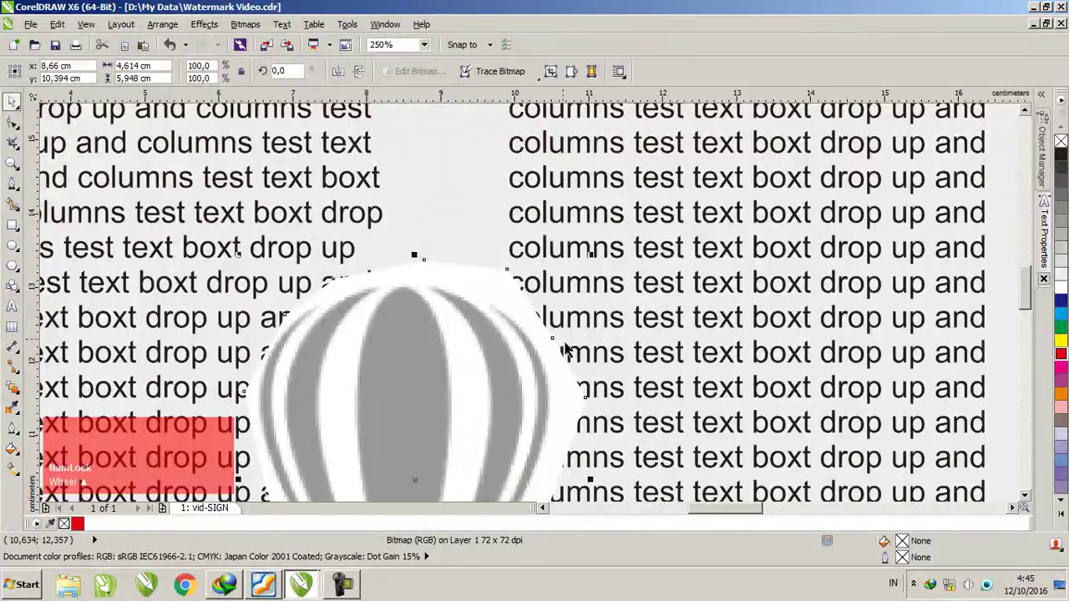
scroll("down", 3)
left_click(625, 82)
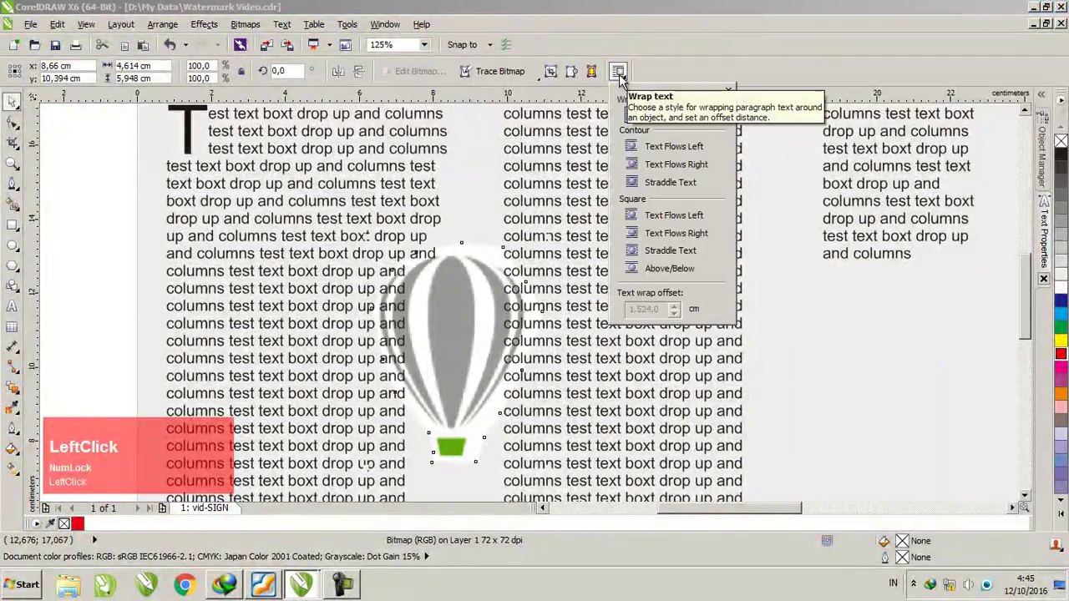
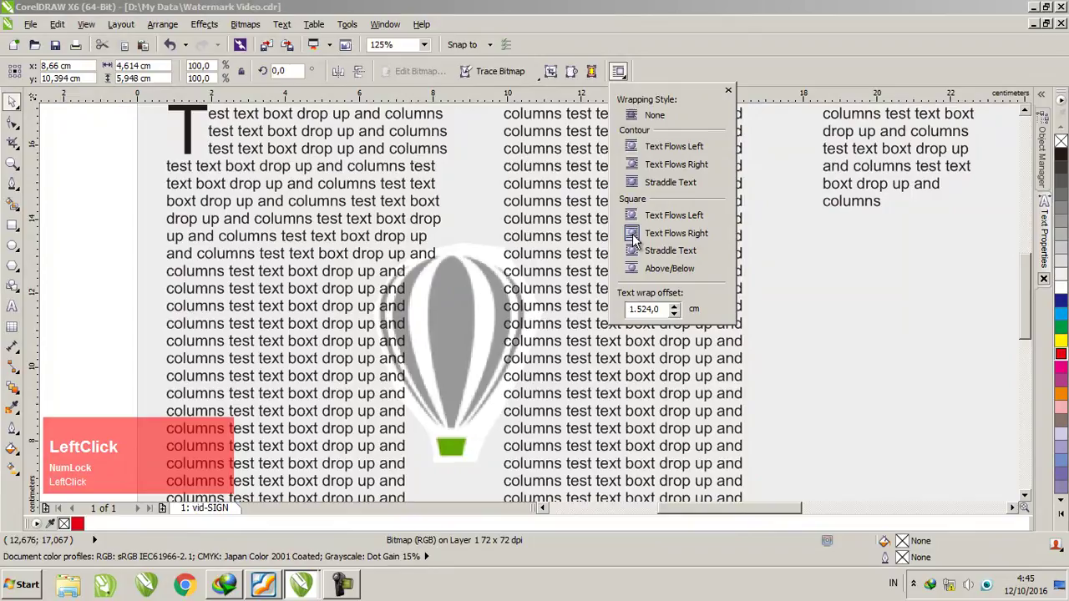
- Choose Contour Straddle Text so the columns flow around both sides of the balloon
left_click(637, 157)
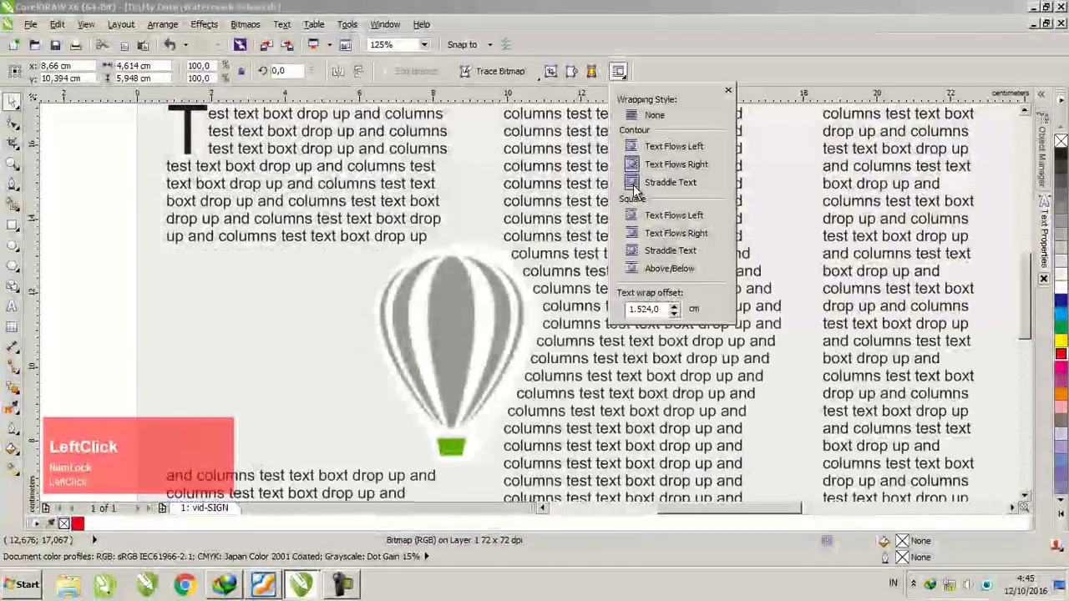
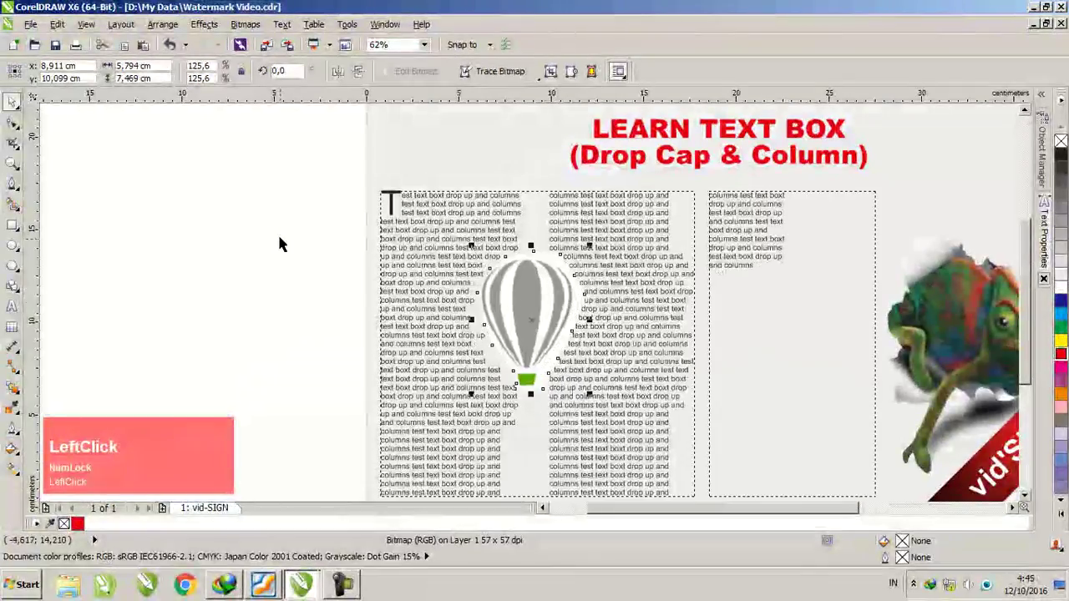
- Zoom to fit, edit the text in the last linked column, then leave text editing
scroll("down", 3)
scroll("up", 3)
key("F4")
left_click(131, 238)
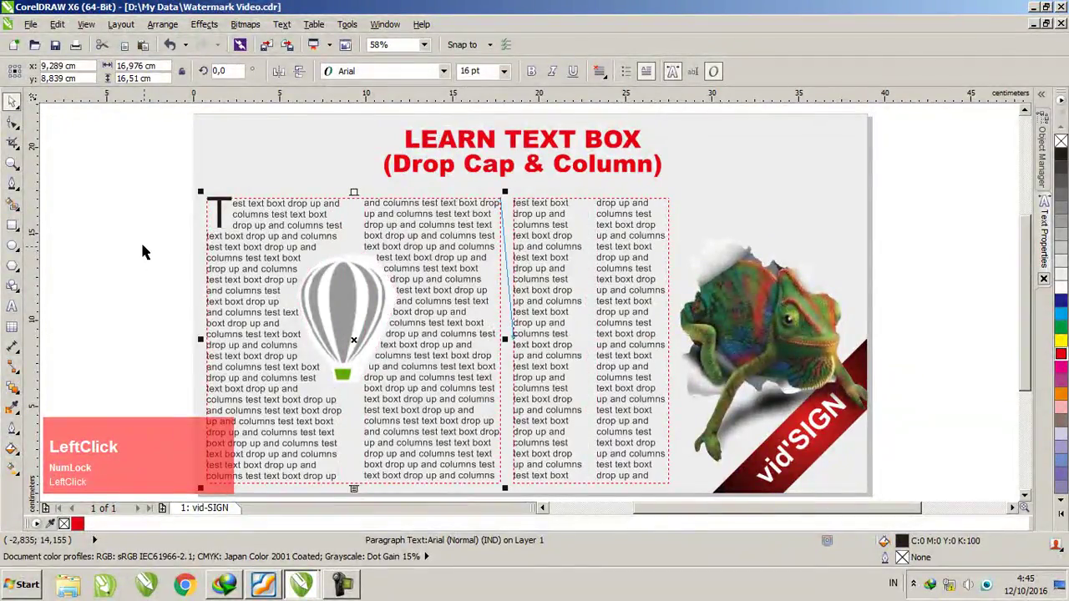
left_click(126, 225)
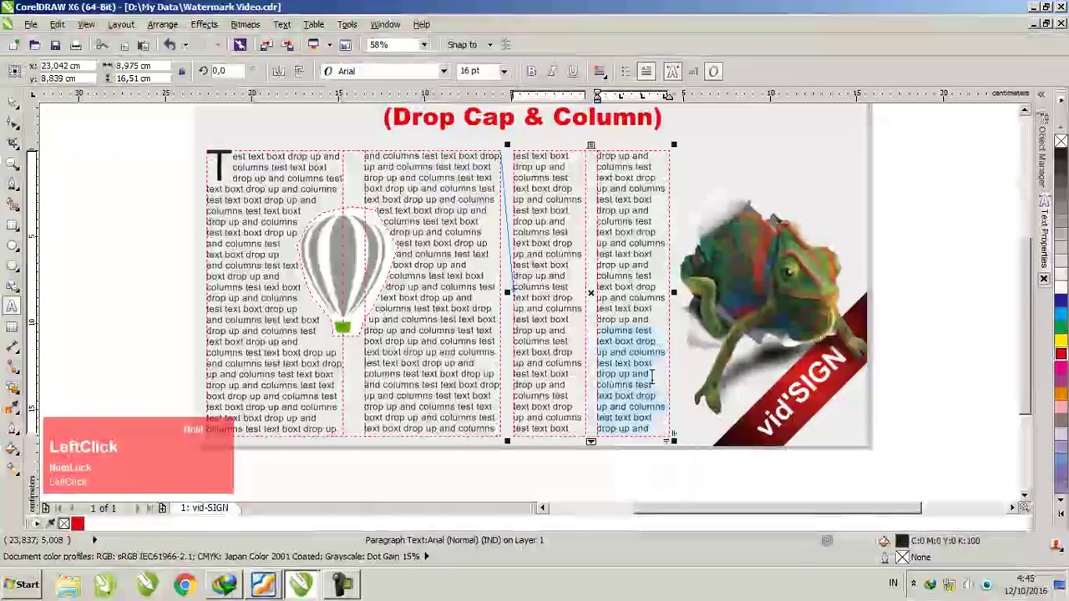
key("Delete")
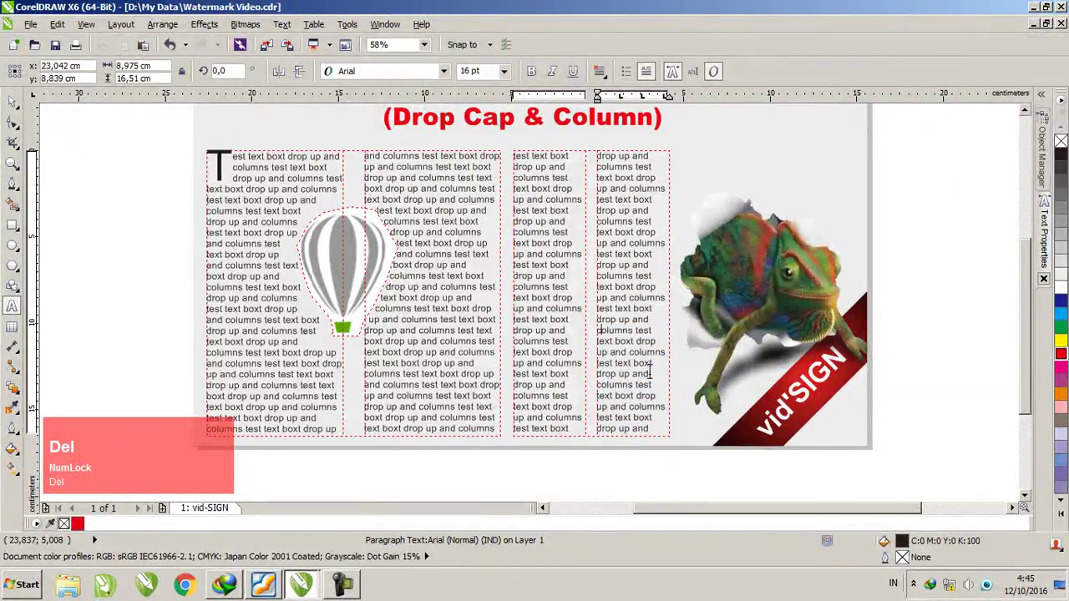
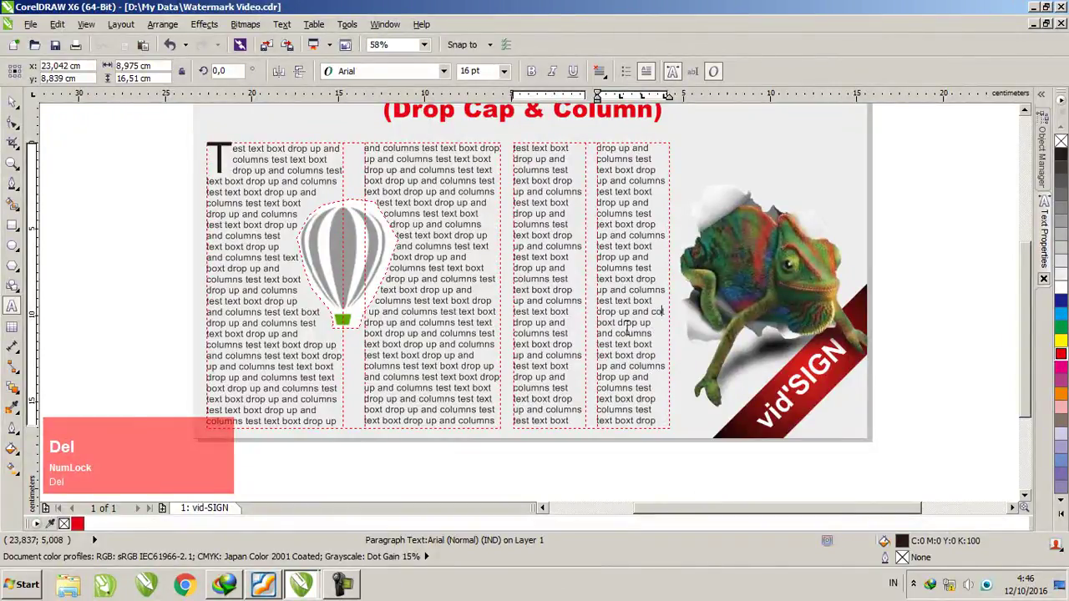
key("ctrl+space")
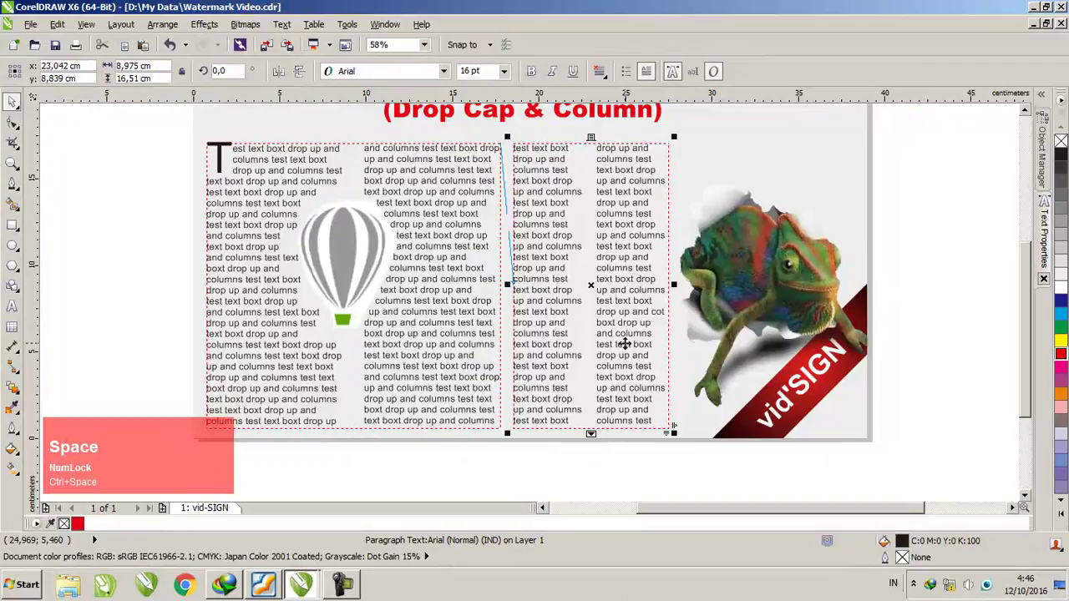
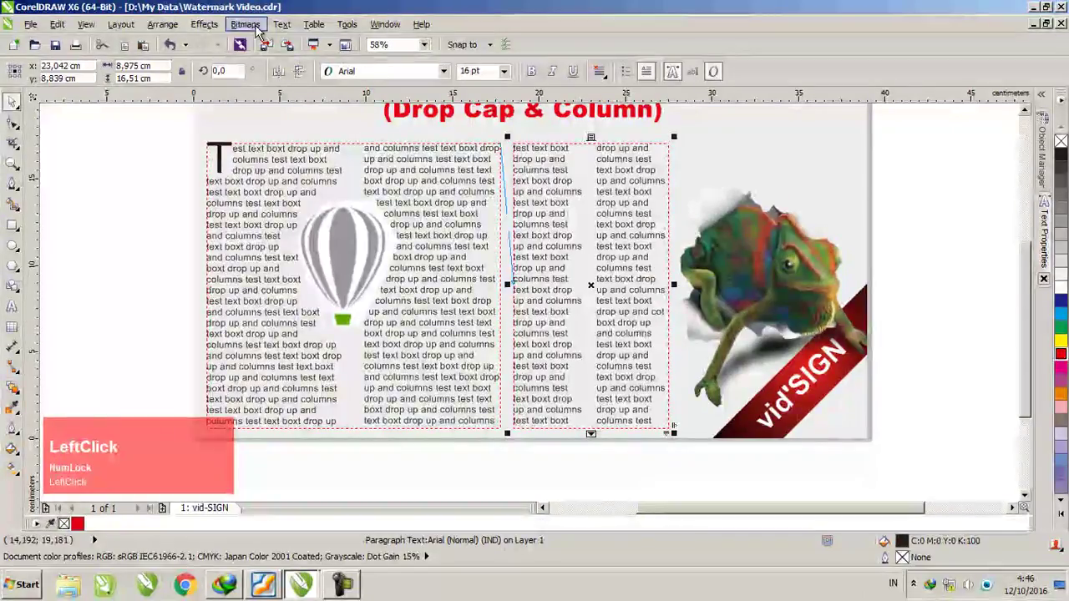
left_click(306, 33)
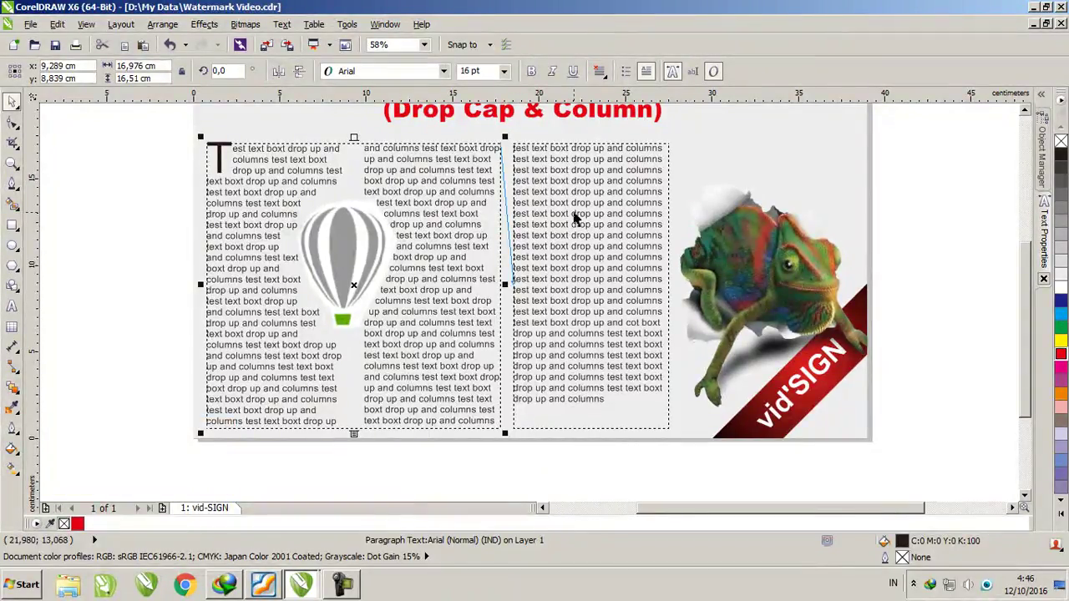
left_click(579, 231)
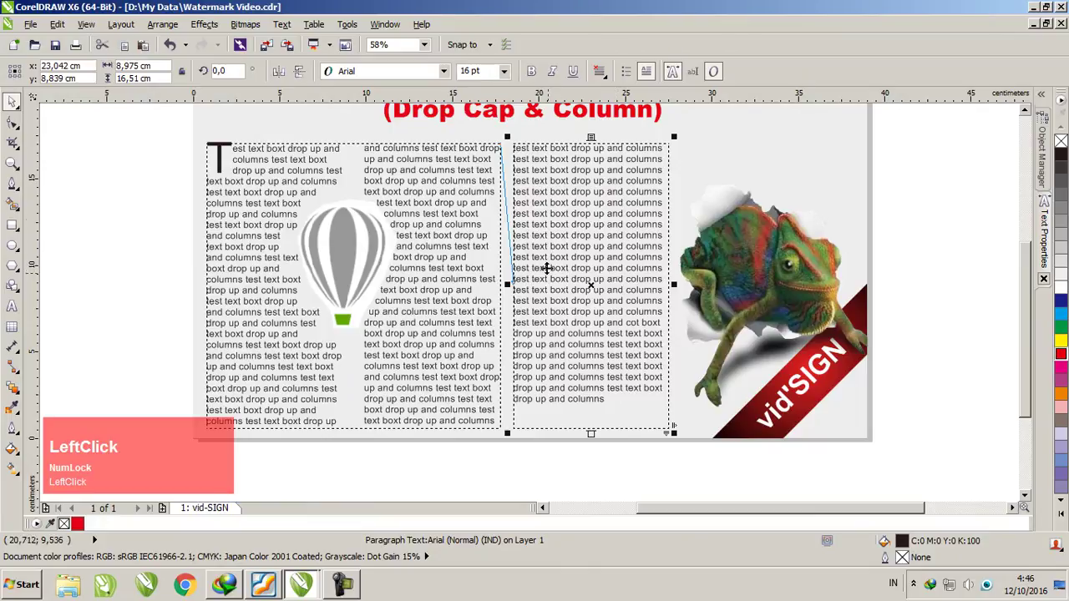
left_click(412, 190)
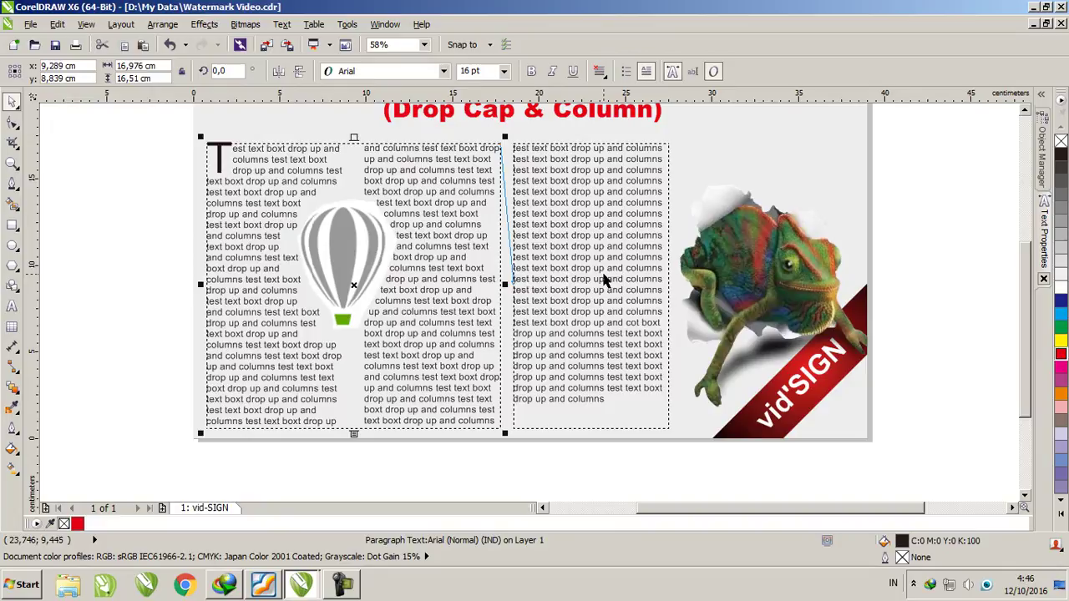
left_click(609, 276)
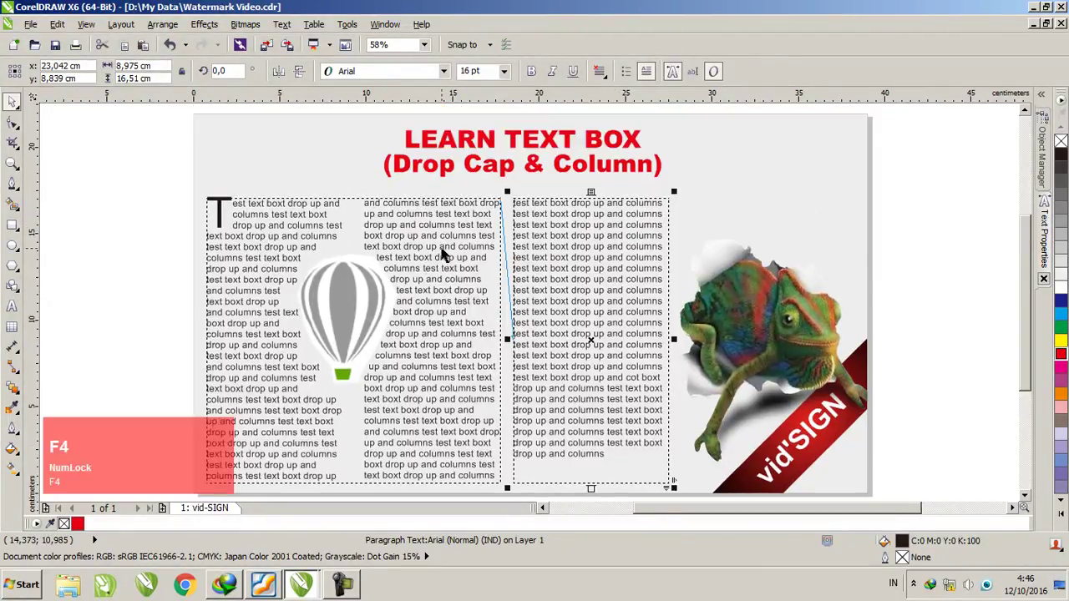
left_click(940, 229)
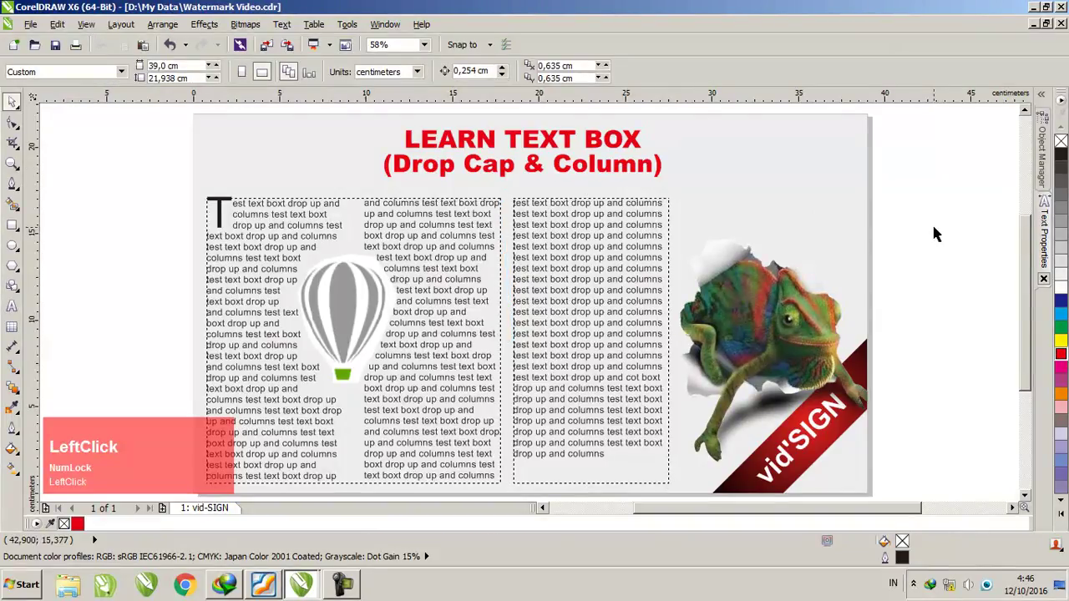